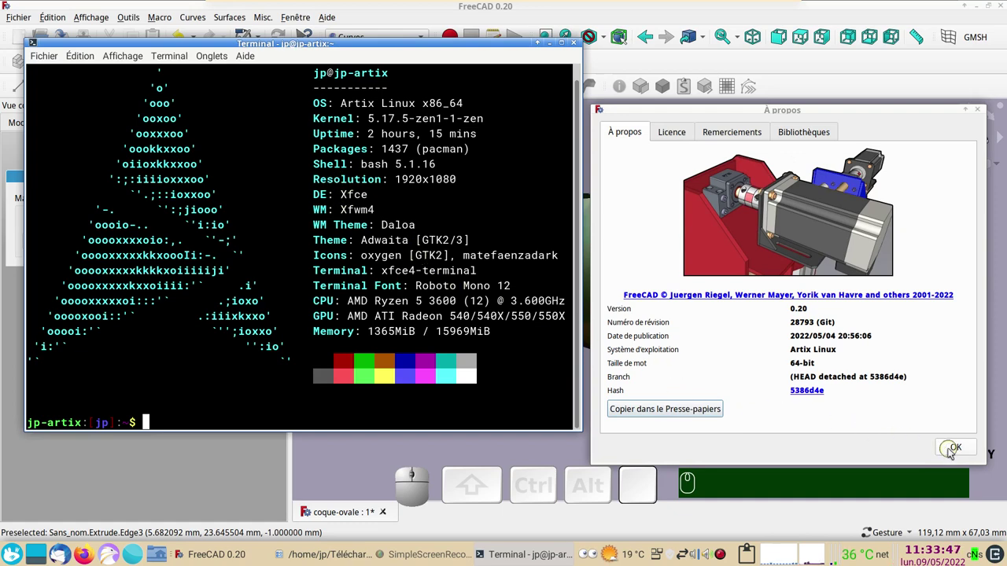
Dismiss the info windows and orbit the finished textured dish in the 3D view.
{"action": "left_click", "coordinate": [954, 453]}
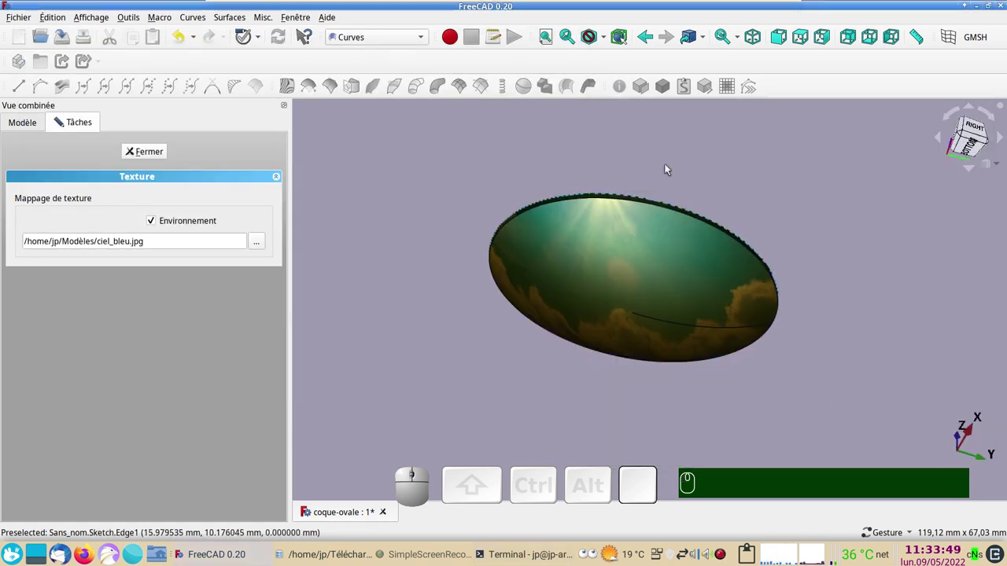
{"action": "left_click_drag", "start_coordinate": [658, 153], "coordinate": [781, 383]}
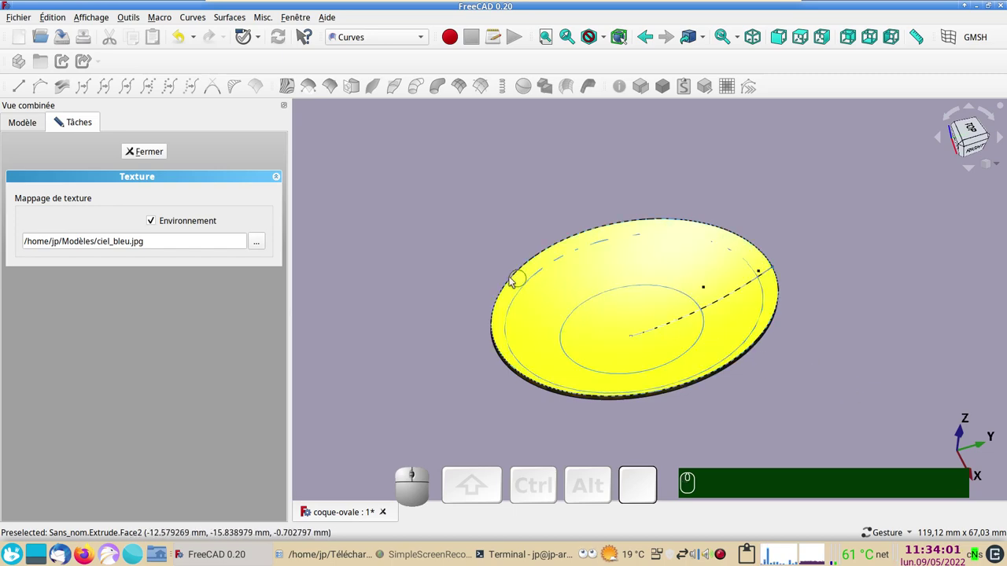
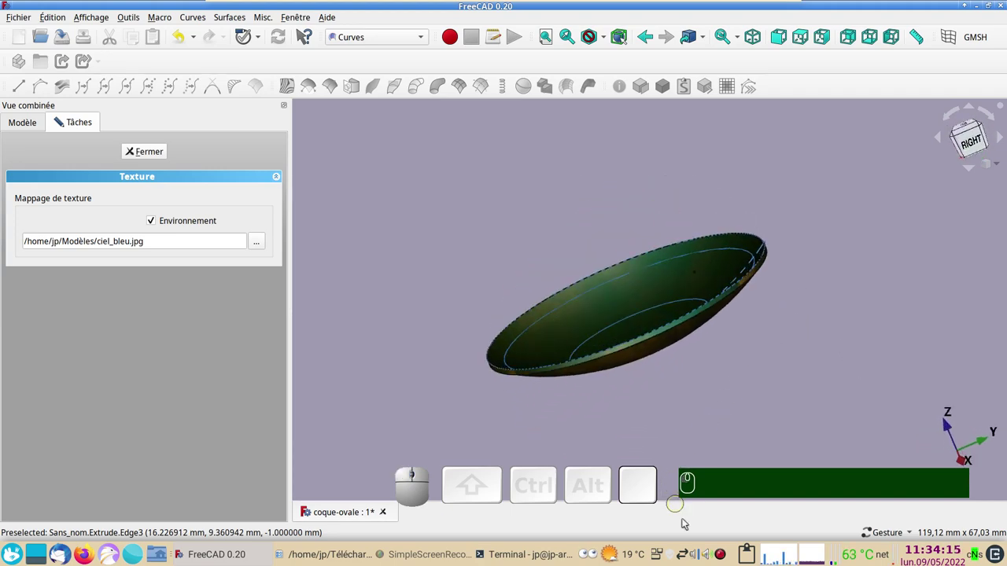
Close the dish document, create a new empty document and begin a new sketch.
{"action": "left_click", "coordinate": [729, 557]}
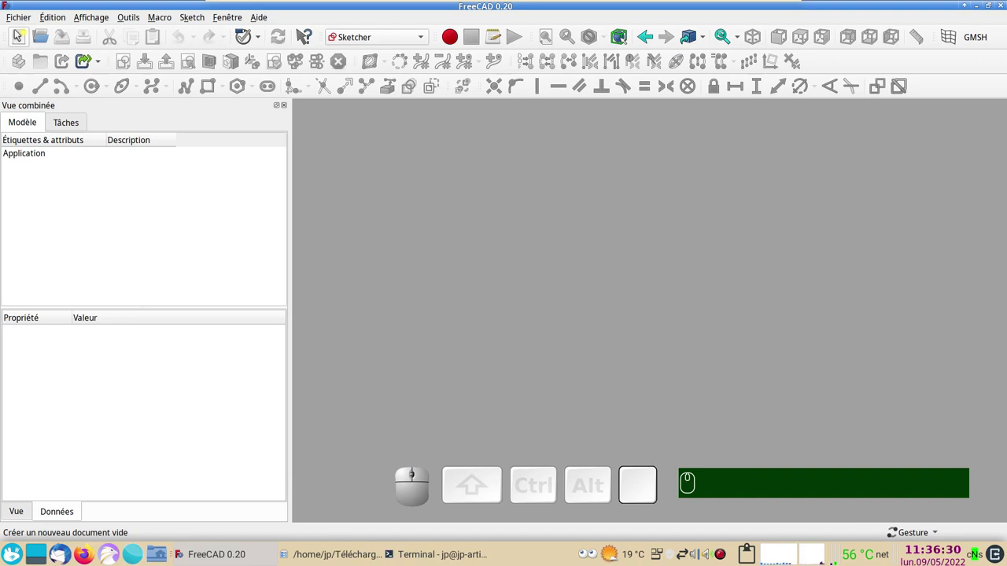
{"action": "left_click", "coordinate": [20, 37]}
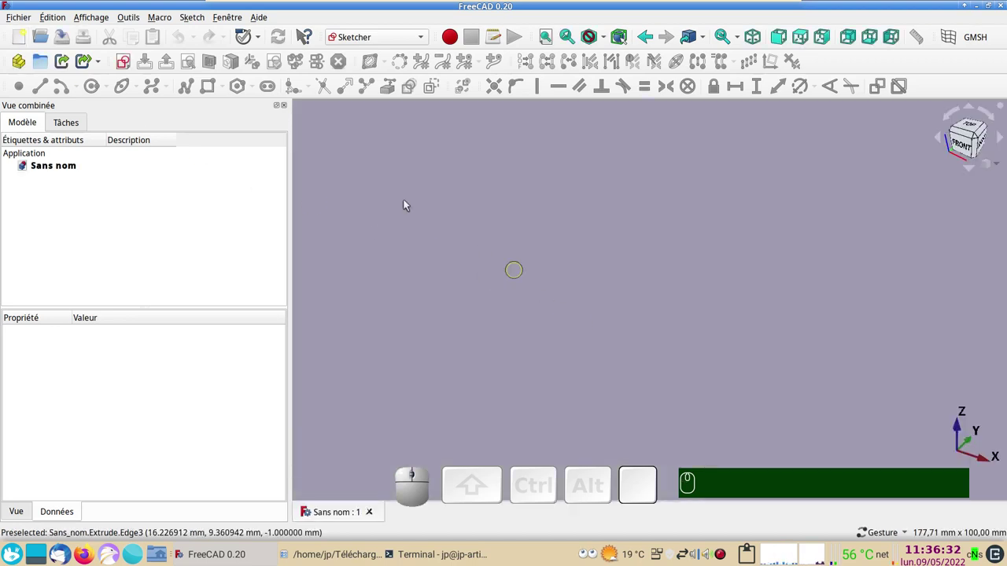
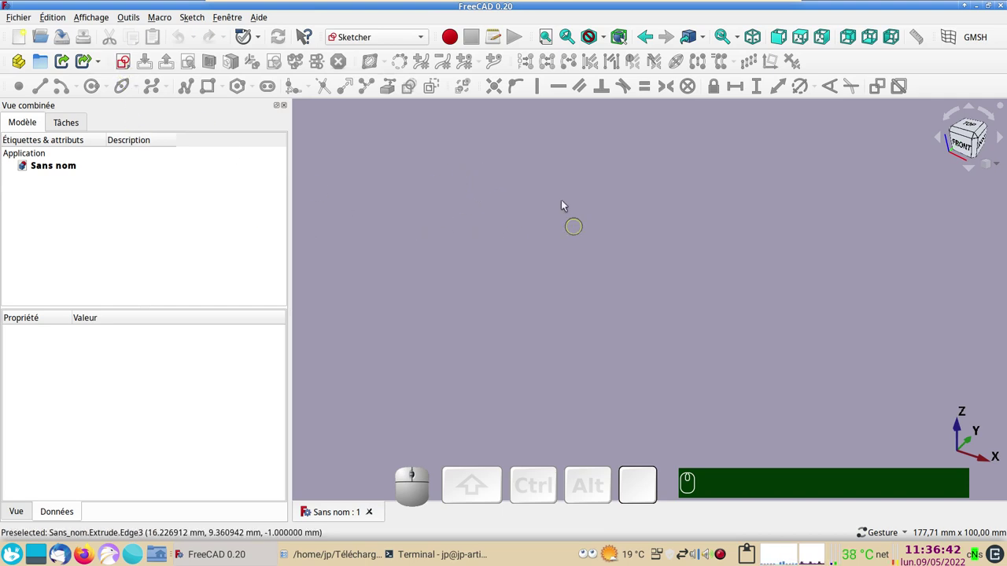
{"action": "left_click", "coordinate": [459, 195]}
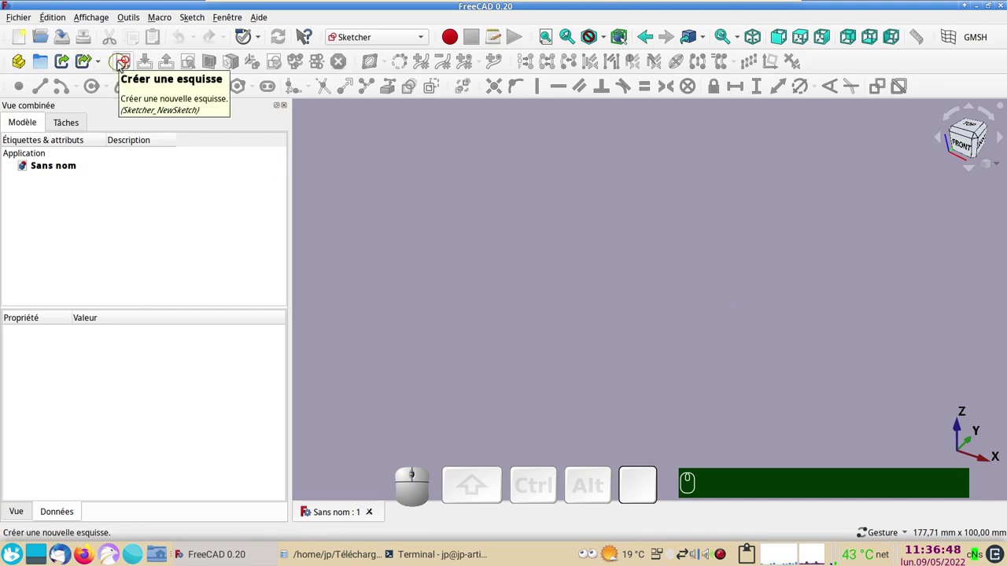
Start a sketch on the XY plane and draw an ellipse centred at the origin.
{"action": "left_click", "coordinate": [135, 66]}
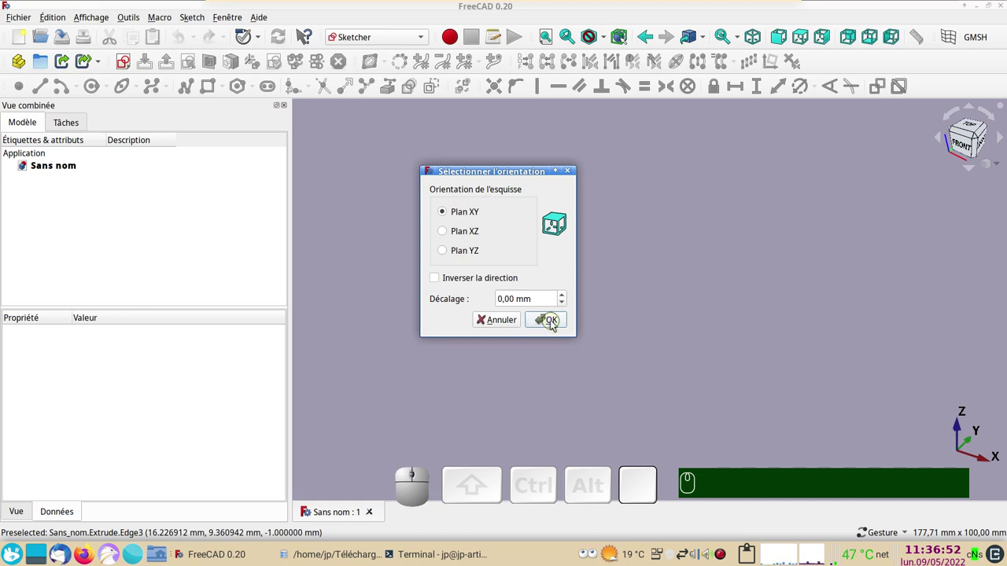
{"action": "left_click", "coordinate": [556, 325]}
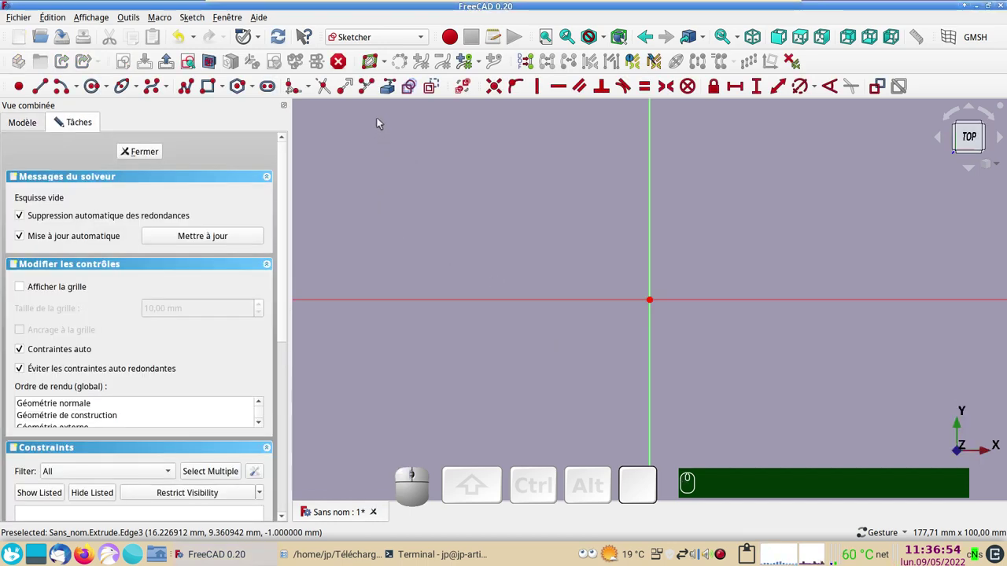
{"action": "left_click", "coordinate": [437, 91]}
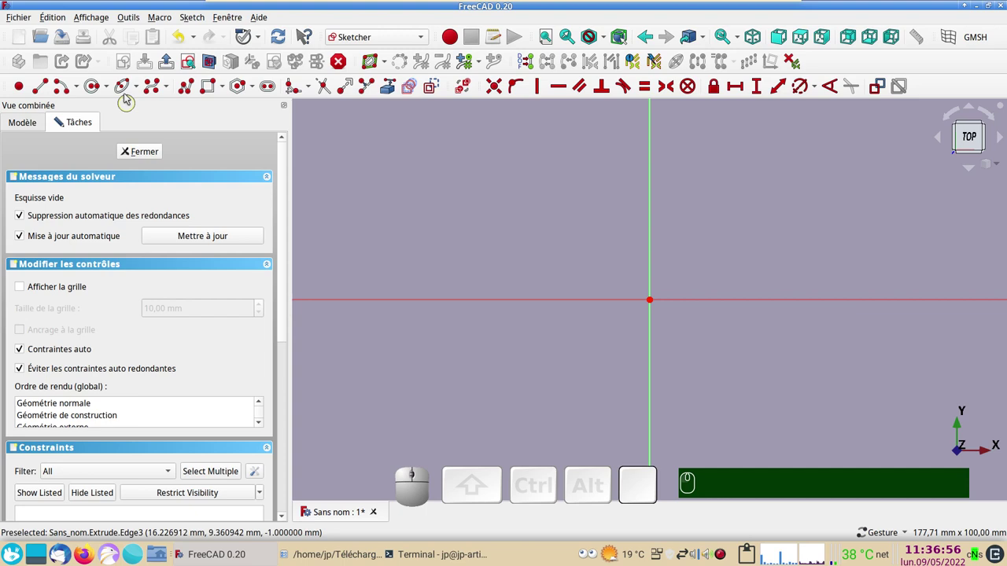
{"action": "left_click", "coordinate": [130, 89]}
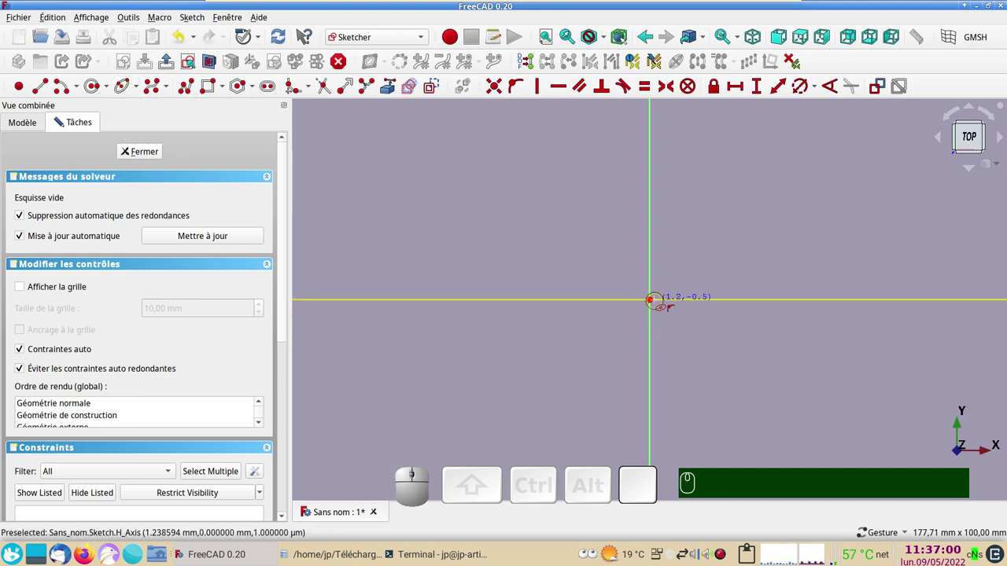
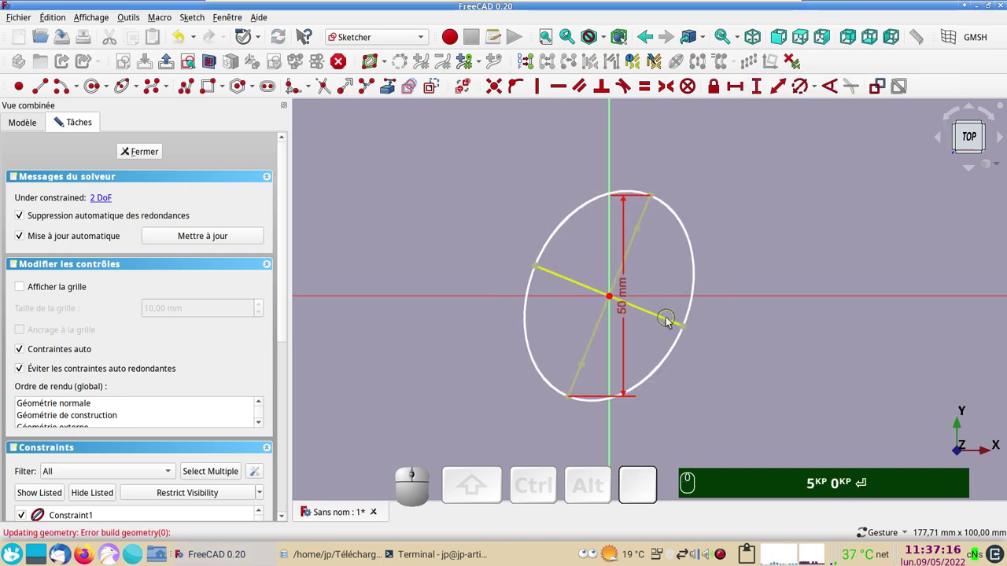
Dimension the ellipse 35 mm wide and constrain its long axis vertical.
{"action": "left_click", "coordinate": [671, 322]}
{"action": "left_click", "coordinate": [738, 92]}
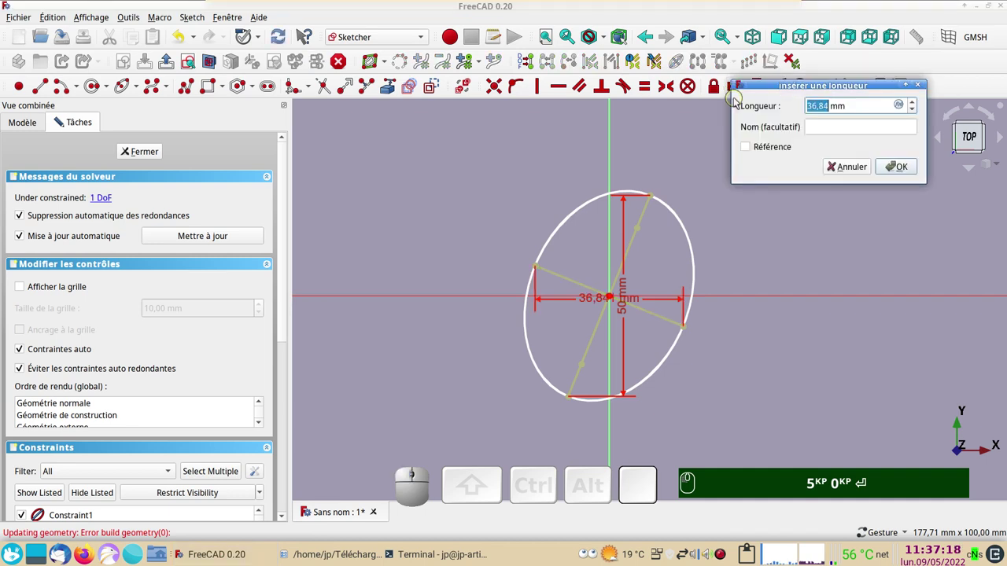
{"action": "key", "text": "KP_3"}
{"action": "key", "text": "KP_5"}
{"action": "key", "text": "Return"}
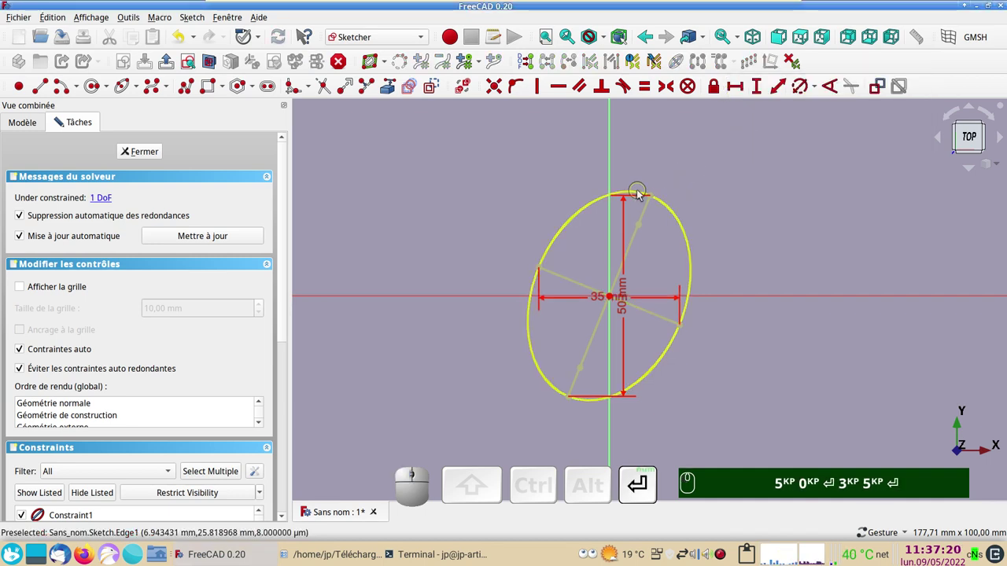
{"action": "left_click", "coordinate": [653, 211]}
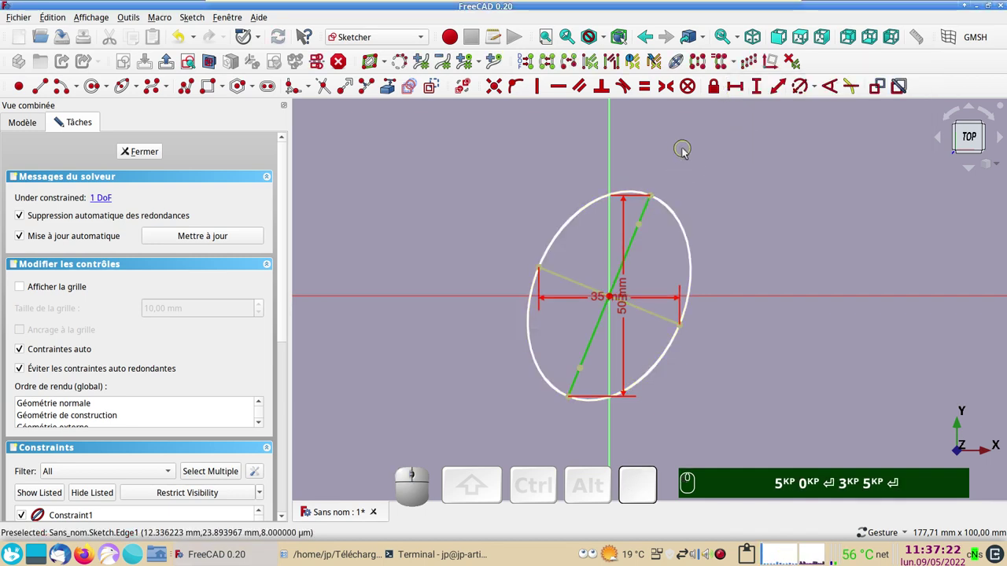
{"action": "key", "text": "v"}
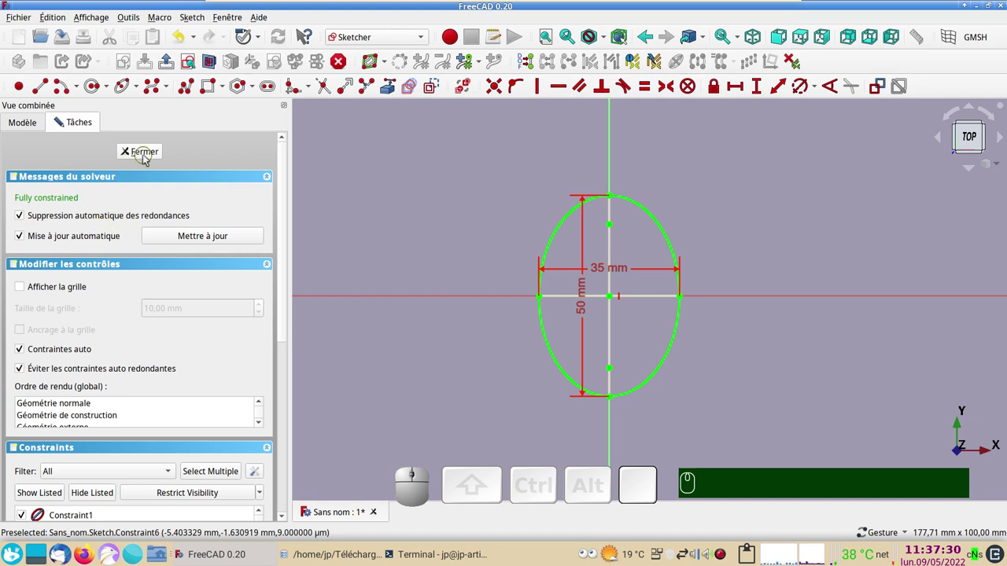
Finish the sketch and switch to the Draft workbench.
{"action": "left_click", "coordinate": [149, 159]}
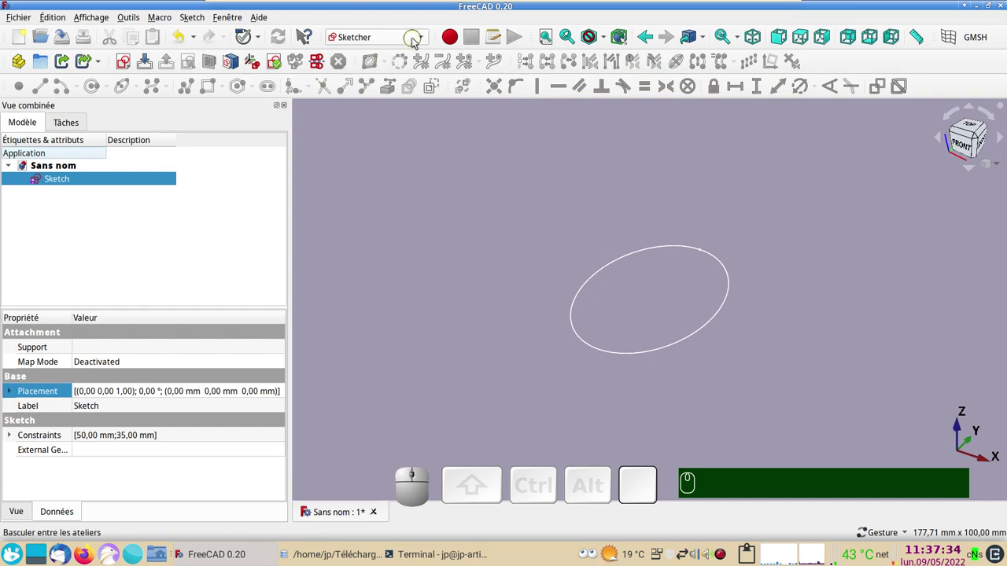
{"action": "left_click", "coordinate": [373, 77]}
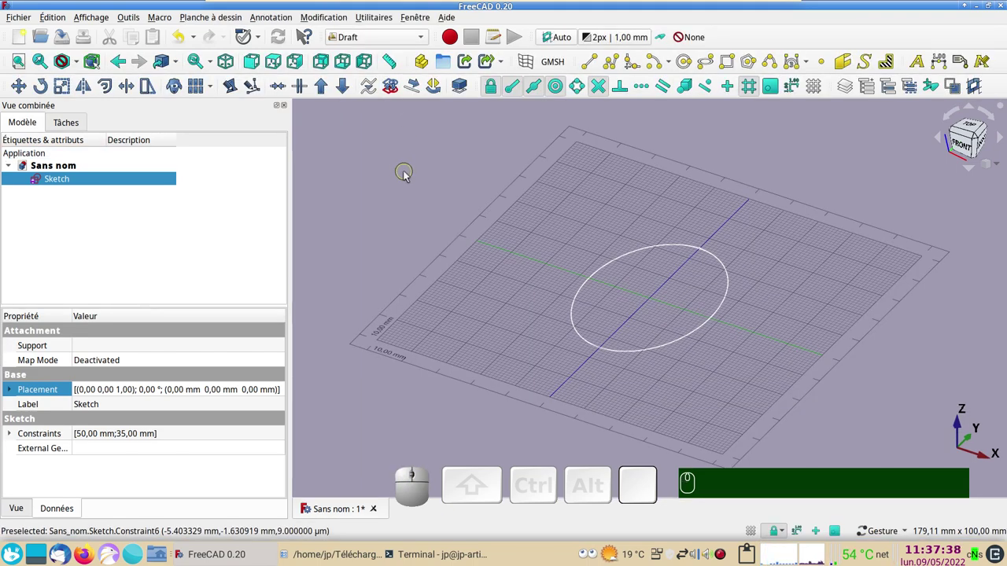
{"action": "type", "text": "gr"}
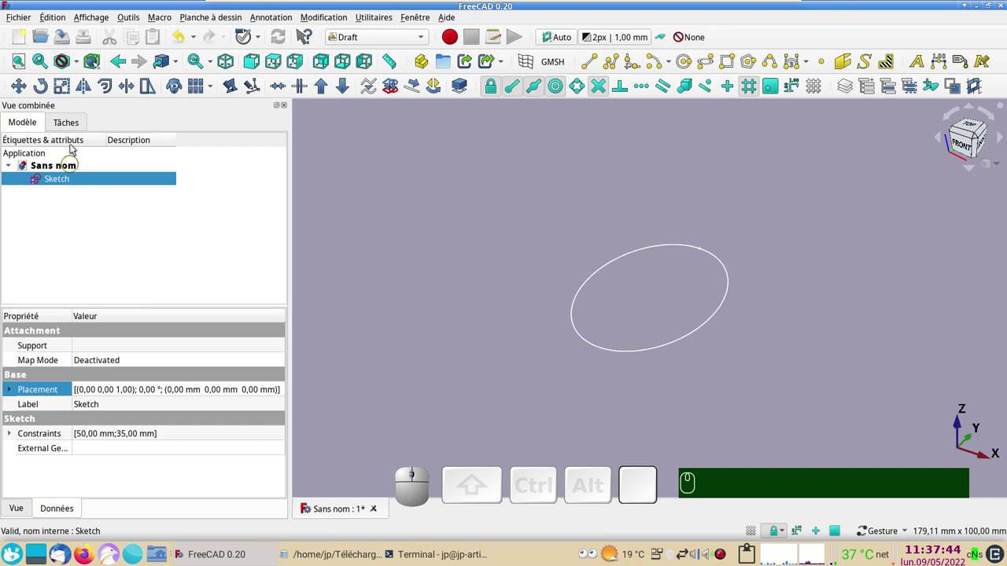
Draft-scale the ellipse sketch by factor 0,9 about the origin as a clone.
{"action": "left_click", "coordinate": [67, 90]}
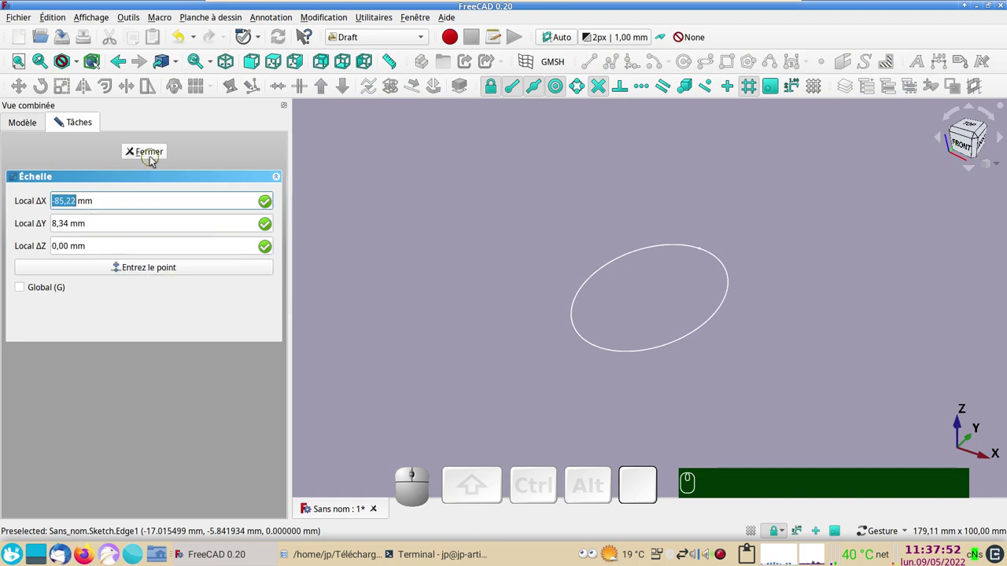
{"action": "left_click", "coordinate": [154, 156]}
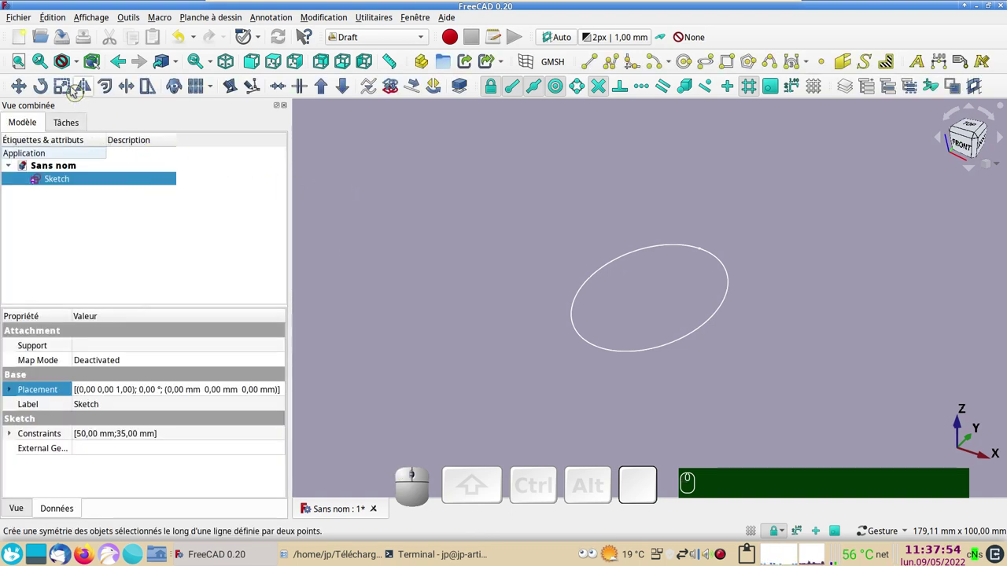
{"action": "left_click", "coordinate": [66, 92]}
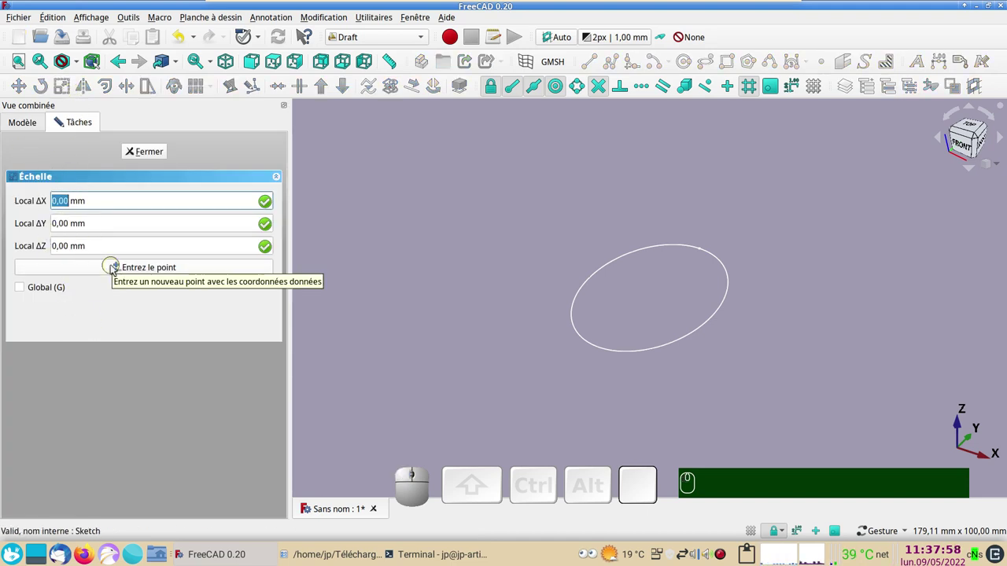
{"action": "left_click", "coordinate": [116, 269]}
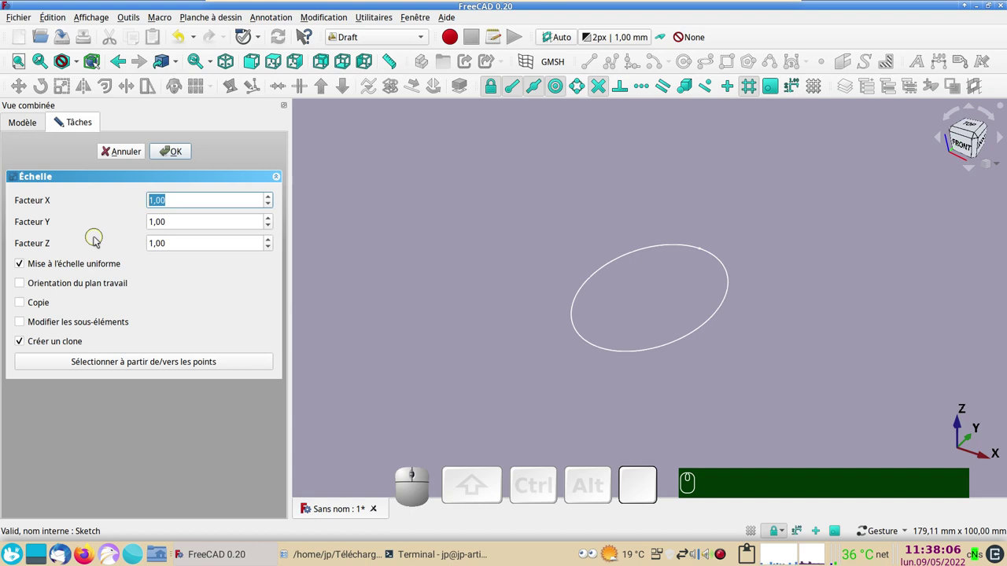
{"action": "key", "text": ","}
{"action": "type", "text": ","}
{"action": "key", "text": "KP_9"}
{"action": "key", "text": "KP_9"}
{"action": "key", "text": "Return"}
{"action": "key", "text": "KP_Enter"}
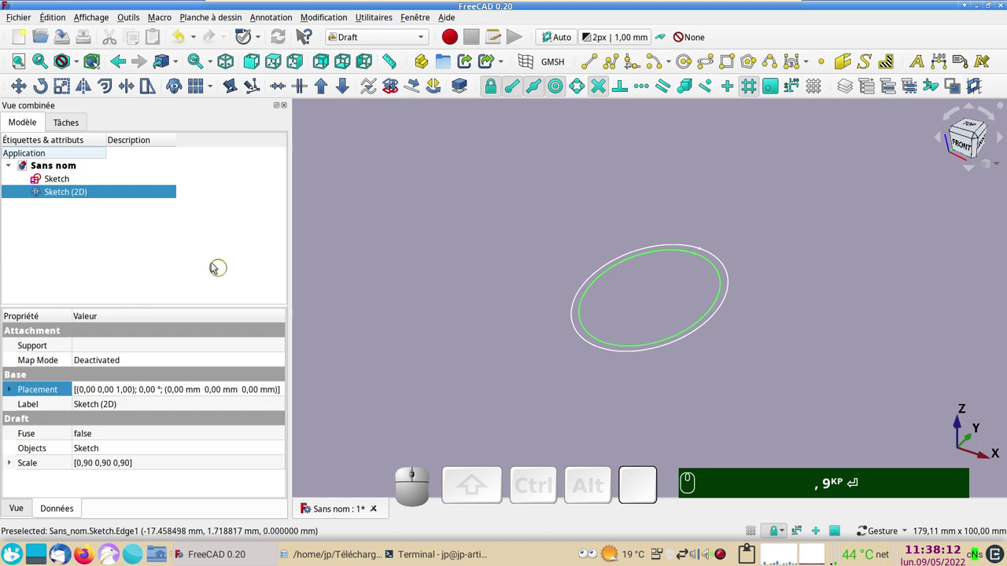
Draft-scale the original sketch by factor 0,5 about the origin as a second clone.
{"action": "left_click", "coordinate": [69, 184]}
{"action": "left_click", "coordinate": [65, 89]}
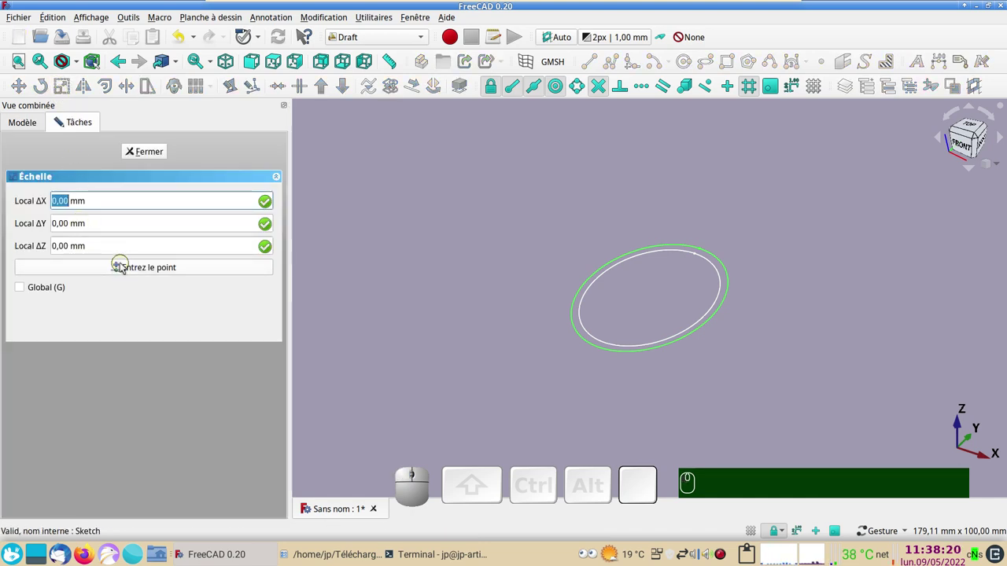
{"action": "left_click", "coordinate": [126, 267]}
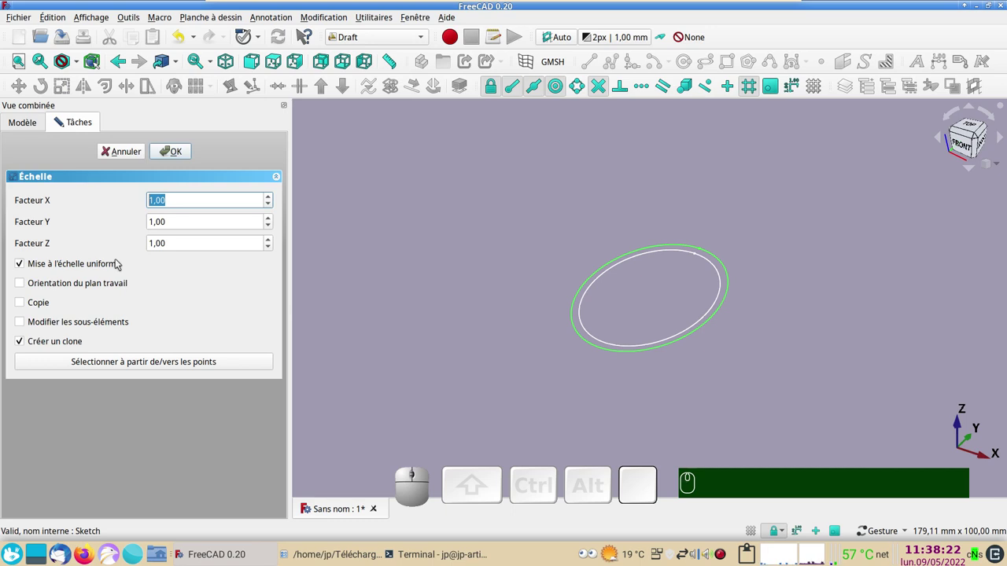
{"action": "key", "text": ","}
{"action": "key", "text": "KP_5"}
{"action": "key", "text": "Return"}
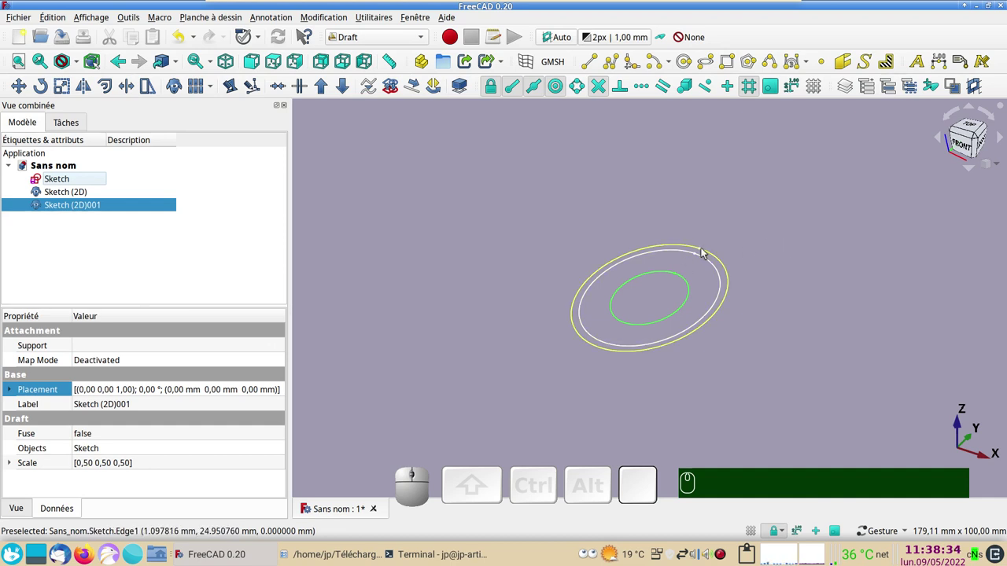
Place Draft points snapped onto the tops of the ellipse outlines.
{"action": "left_click", "coordinate": [825, 67]}
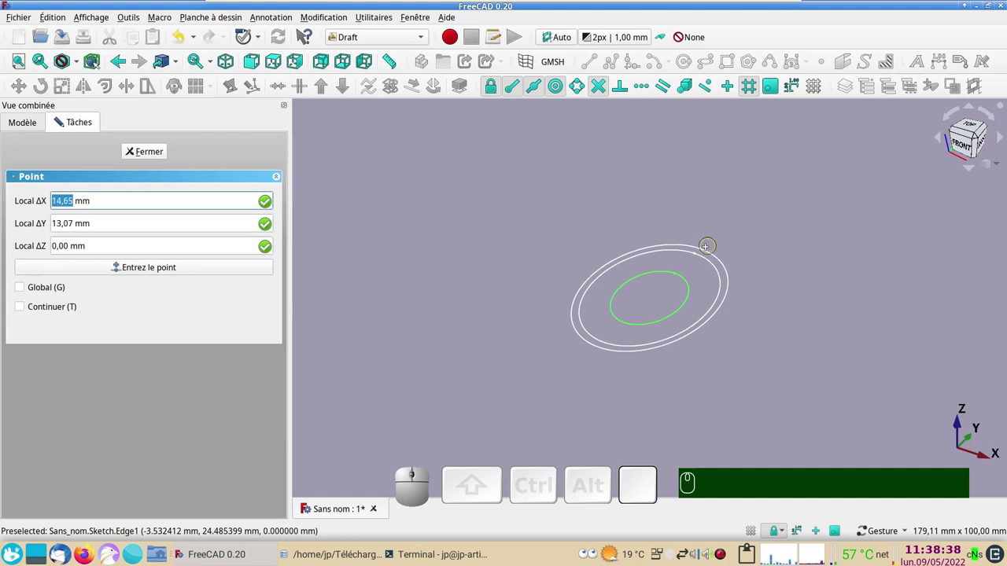
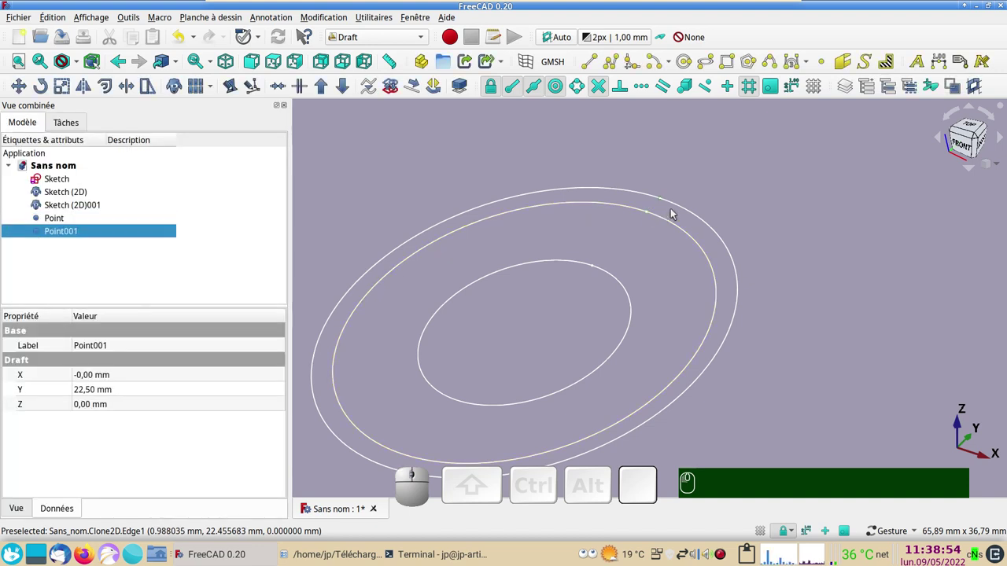
{"action": "left_click", "coordinate": [961, 136]}
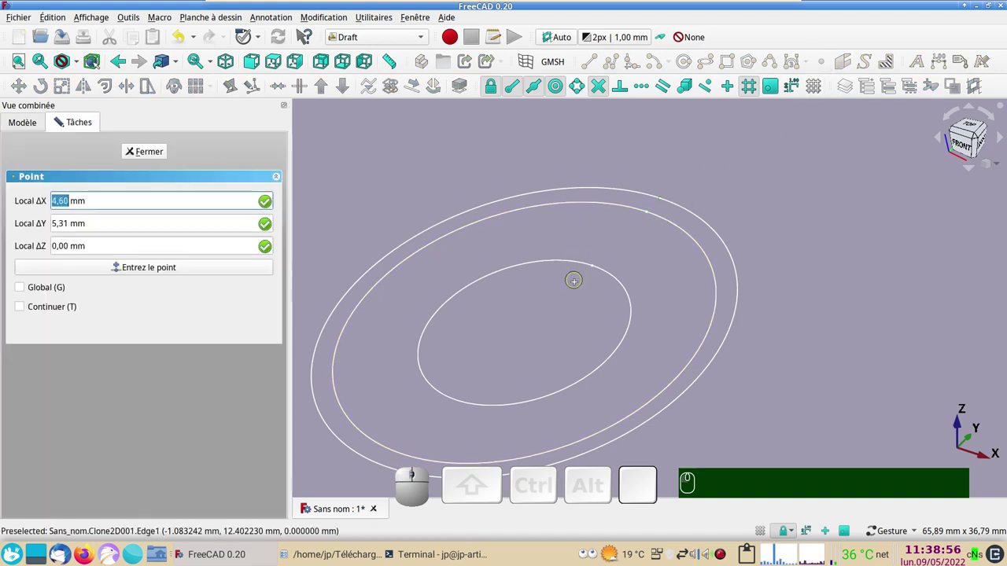
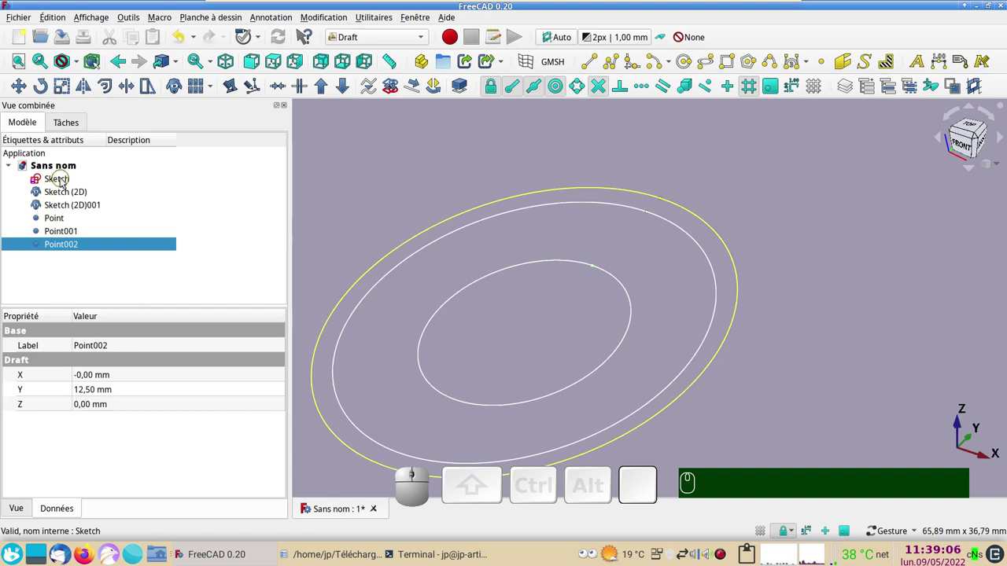
Hide the original ellipse sketch and both scaled clones, leaving the three points visible.
{"action": "left_click", "coordinate": [65, 182]}
{"action": "left_click", "coordinate": [67, 197]}
{"action": "left_click", "coordinate": [67, 208]}
{"action": "key", "text": "space"}
{"action": "key", "text": "space"}
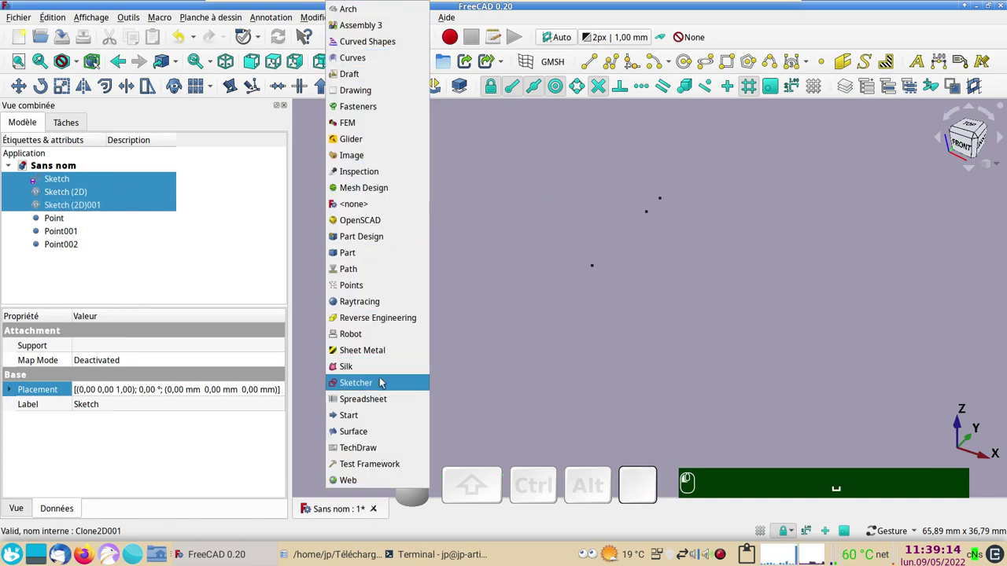
Switch to the Sketcher workbench and clear the selection.
{"action": "left_click", "coordinate": [385, 382]}
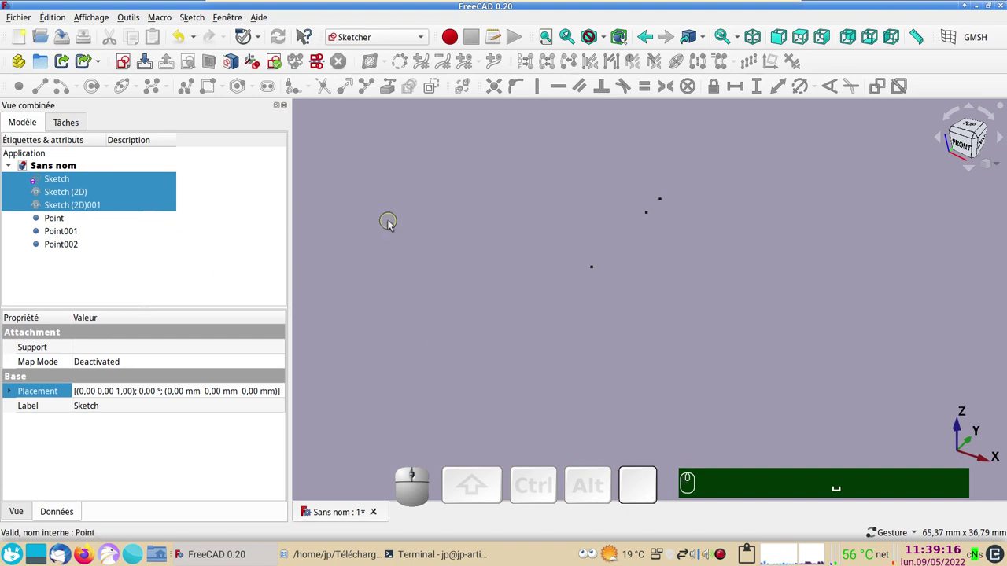
{"action": "left_click", "coordinate": [393, 225]}
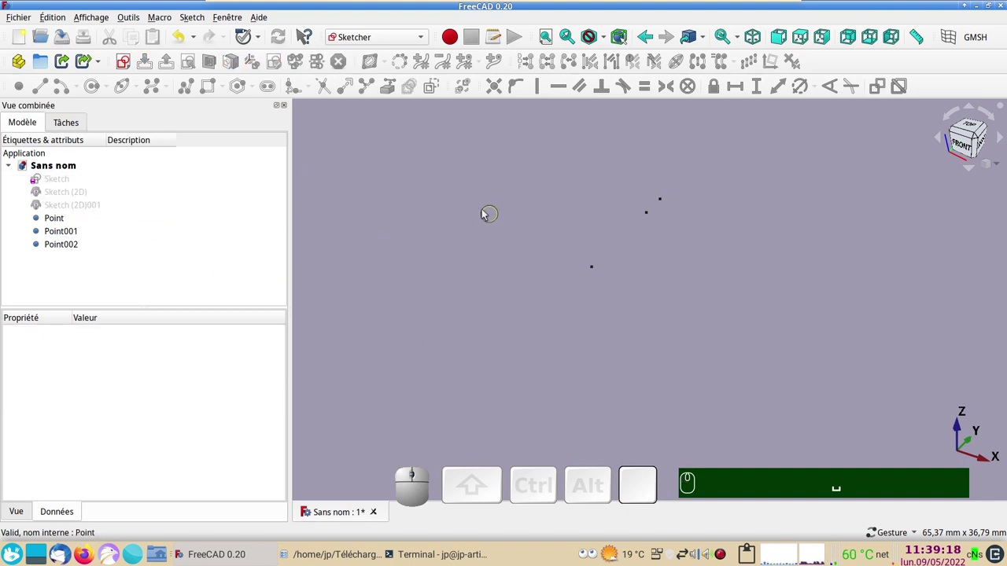
Sketch on the YZ plane, link the three points as external geometry and draw the profile arc.
{"action": "left_click", "coordinate": [129, 66]}
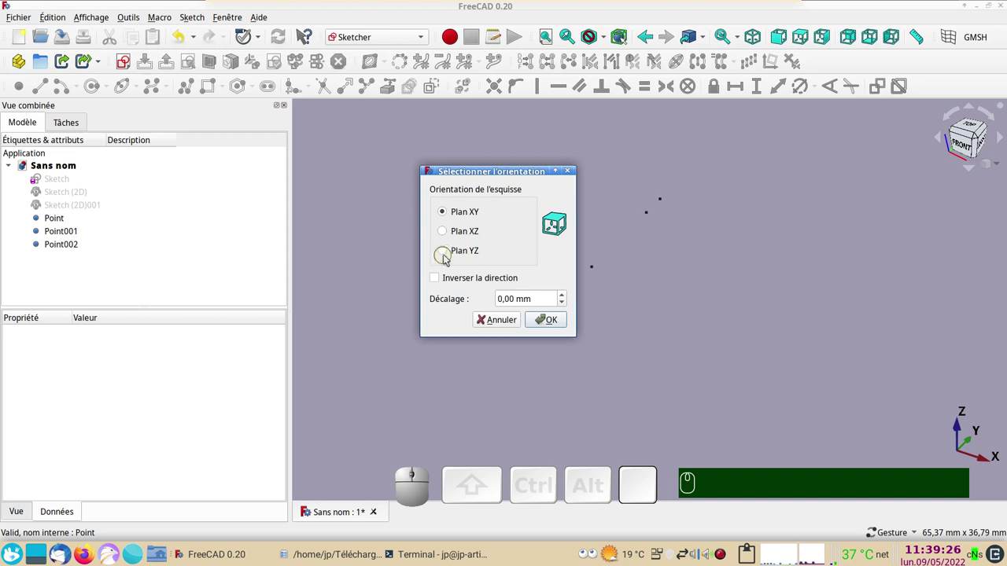
{"action": "left_click", "coordinate": [458, 254]}
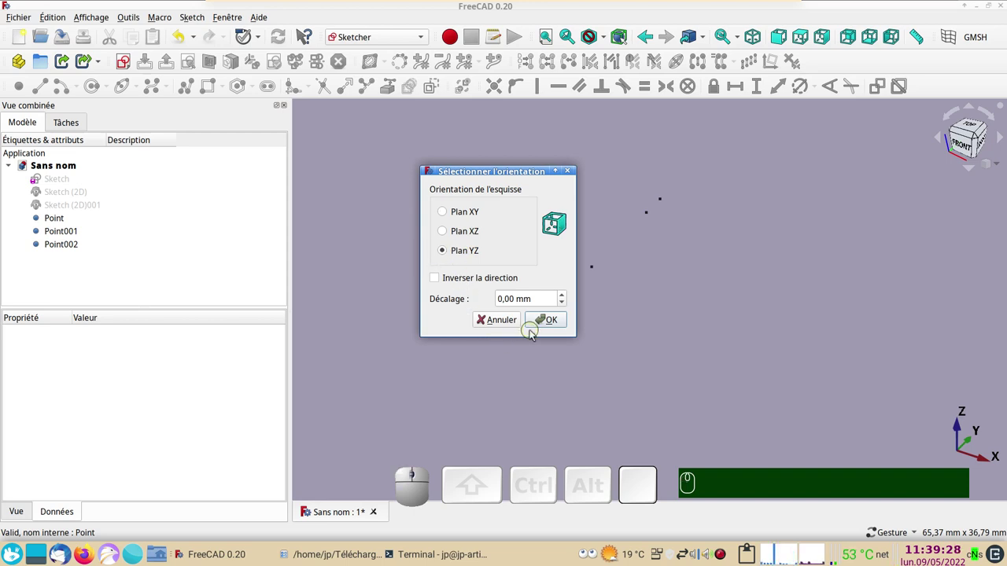
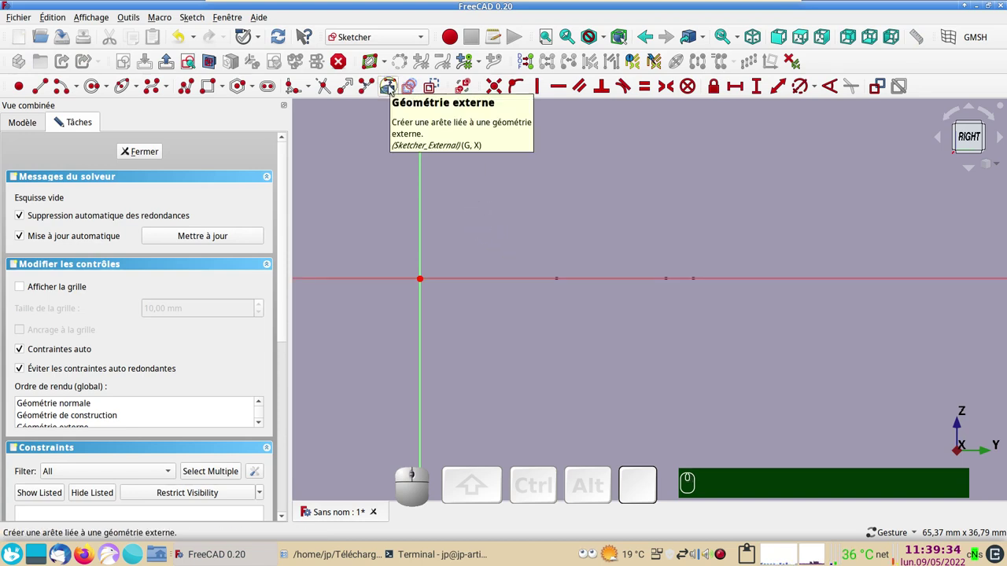
{"action": "left_click", "coordinate": [394, 89]}
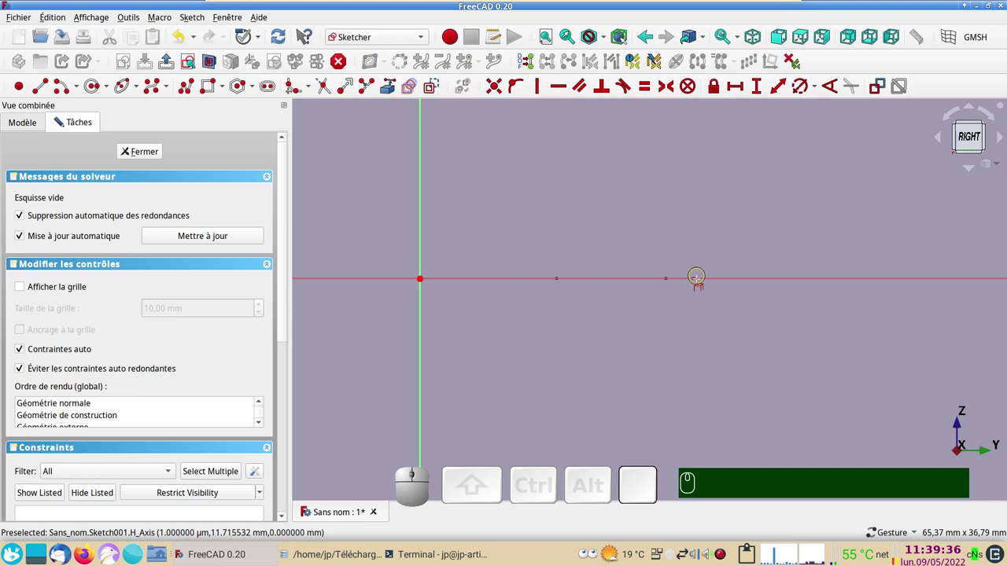
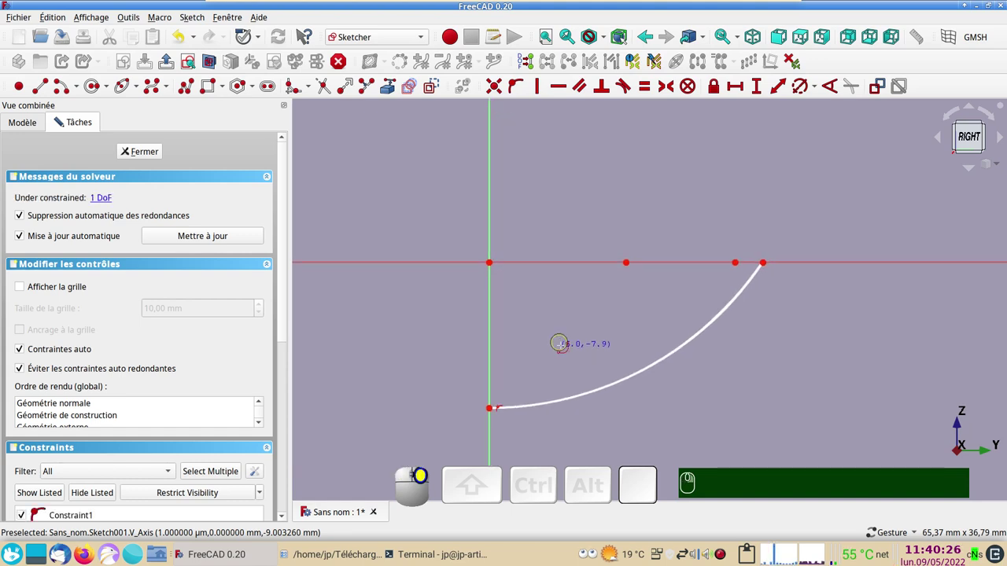
{"action": "right_click", "coordinate": [638, 407]}
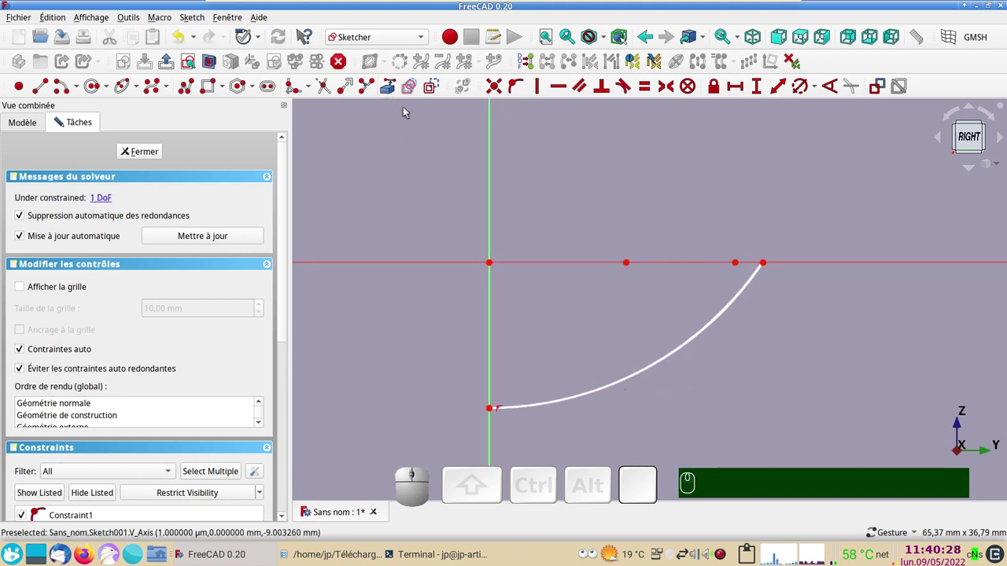
{"action": "left_click", "coordinate": [436, 94]}
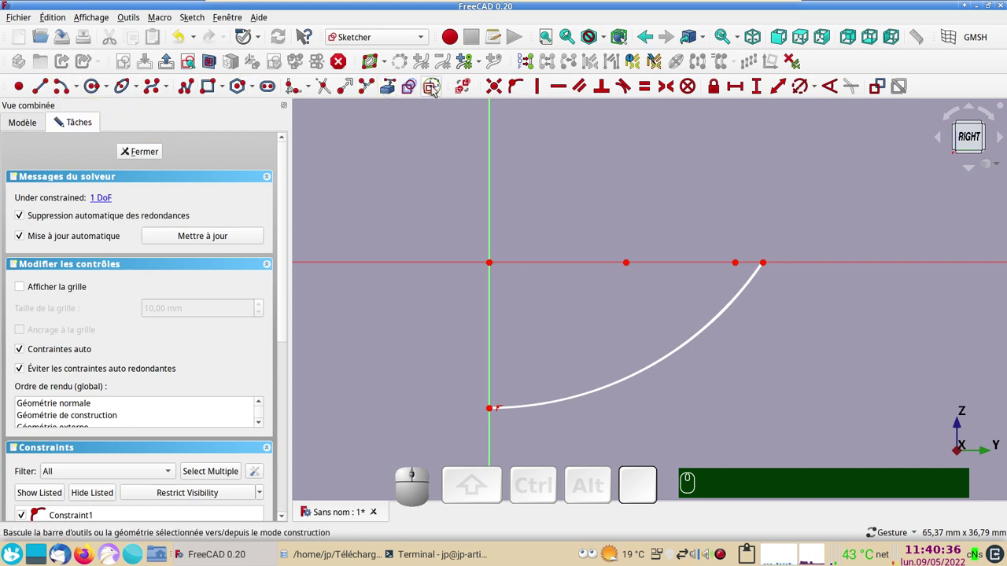
Draw three lines from the axis points down to the arc and constrain them vertical.
{"action": "left_click", "coordinate": [52, 90]}
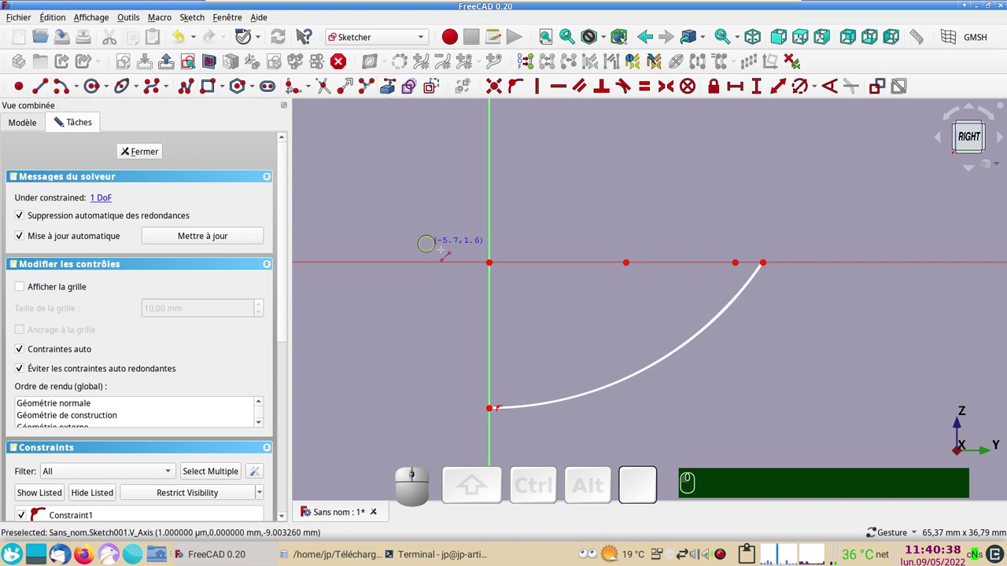
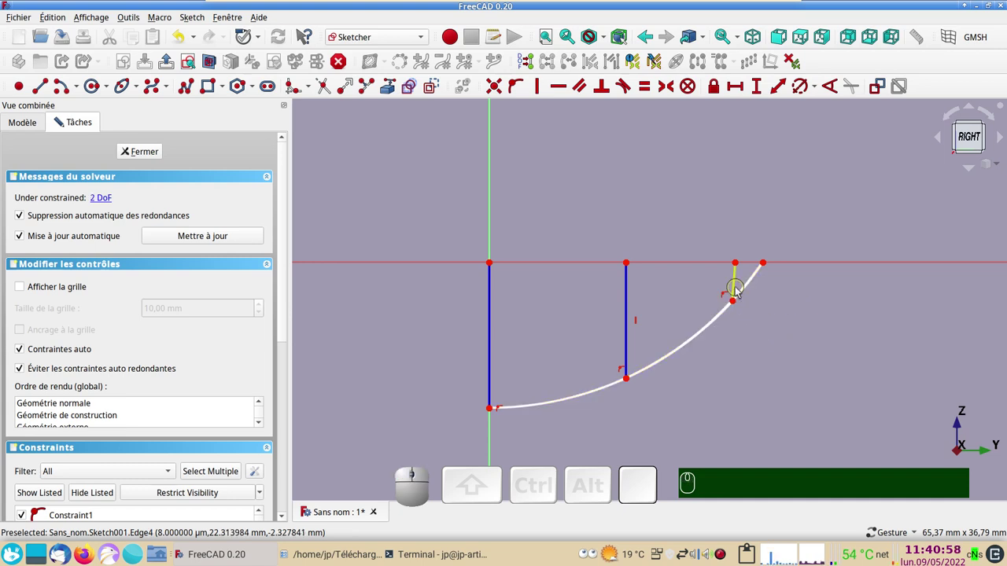
{"action": "left_click", "coordinate": [741, 291]}
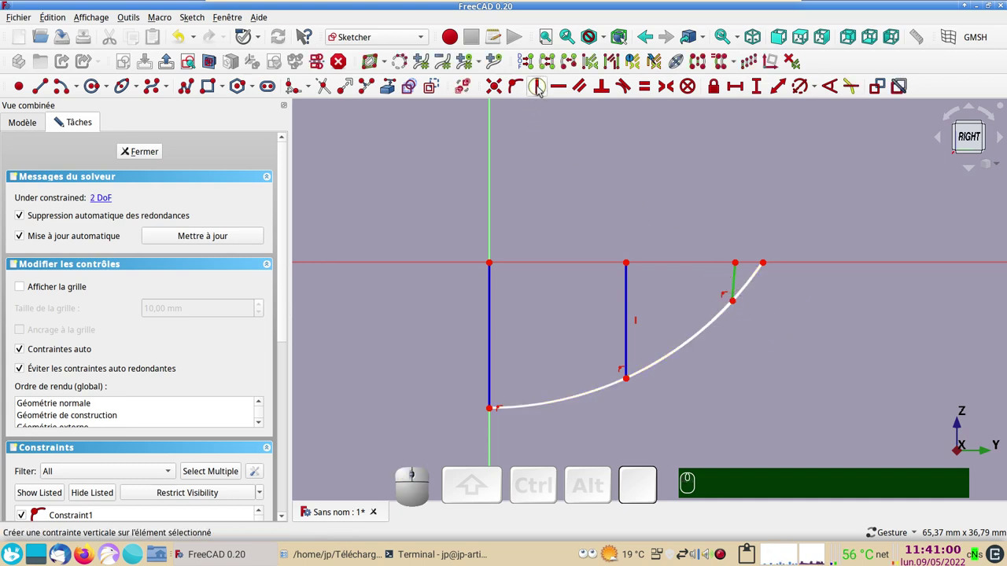
{"action": "key", "text": "v"}
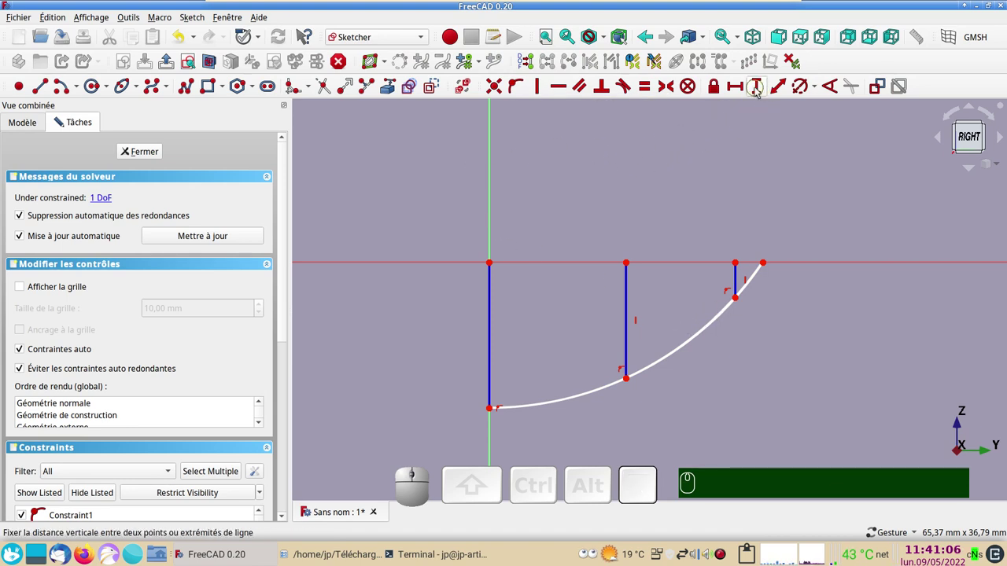
{"action": "left_click", "coordinate": [760, 92]}
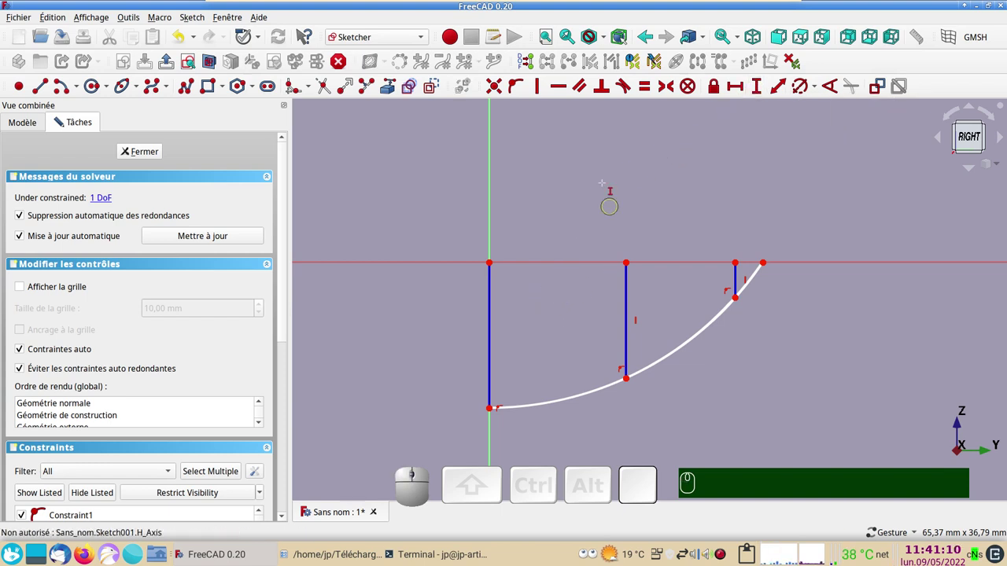
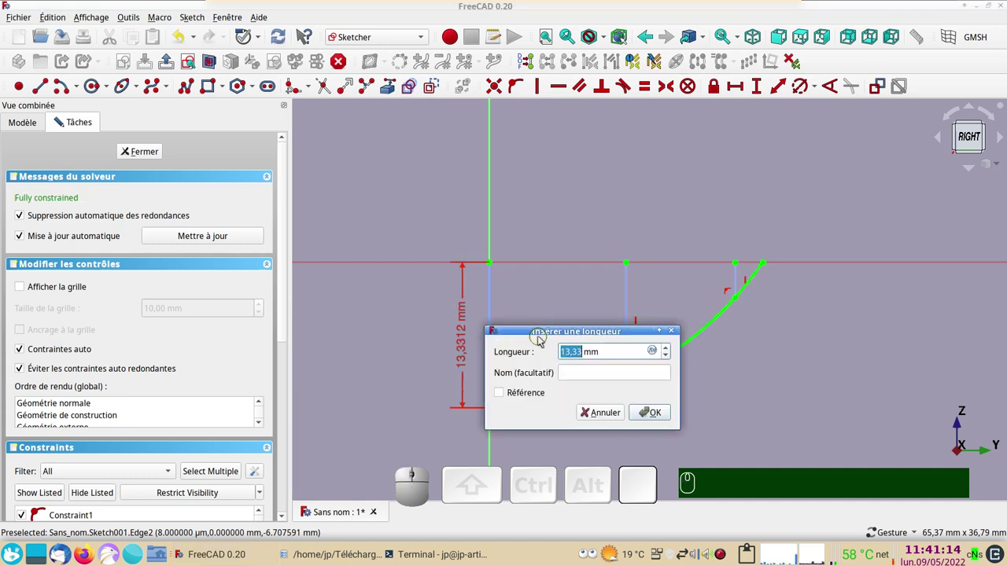
Set the axis line to 8 mm and add reference heights for the other two lines.
{"action": "key", "text": "KP_8"}
{"action": "key", "text": "KP_Enter"}
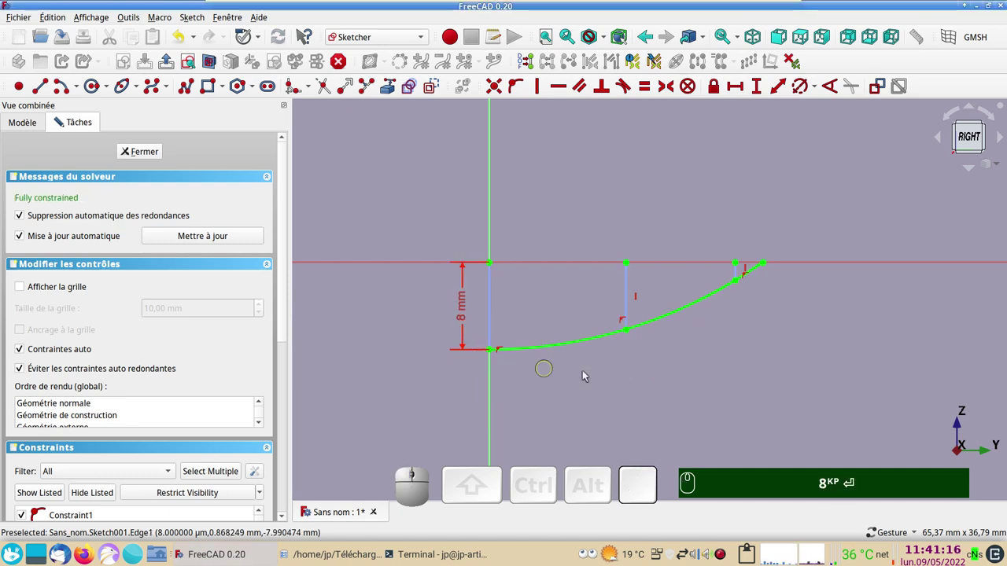
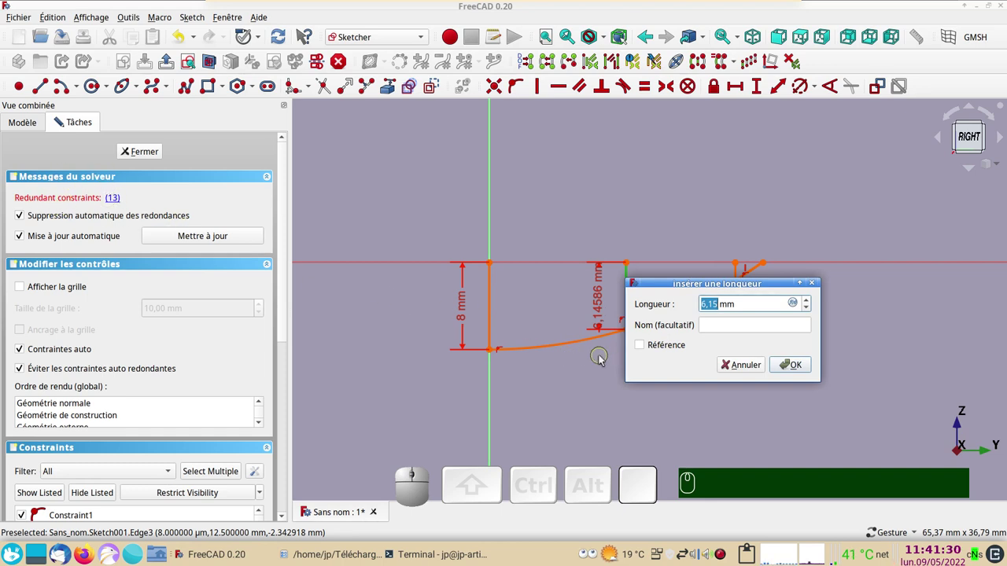
{"action": "left_click", "coordinate": [642, 348]}
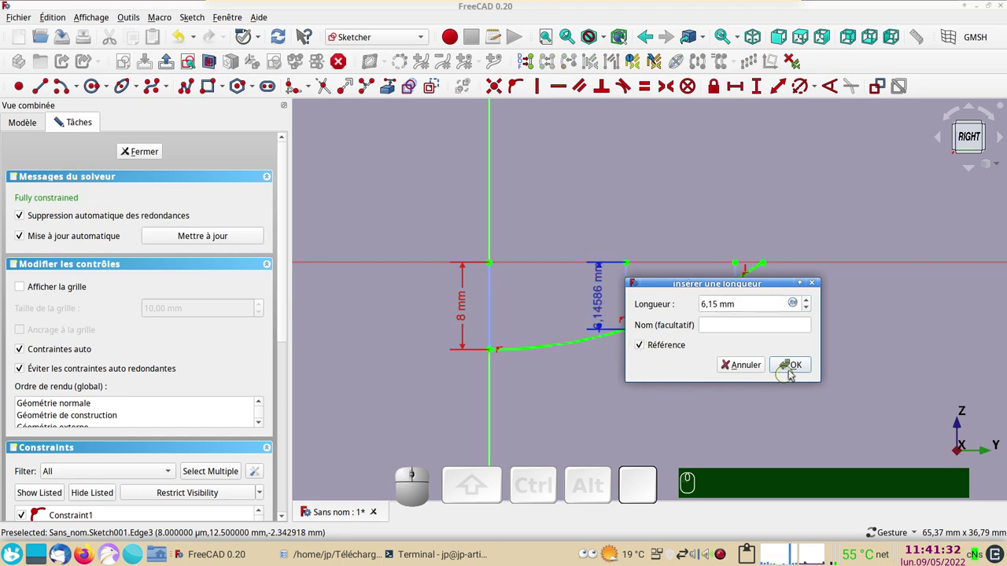
{"action": "left_click", "coordinate": [805, 366]}
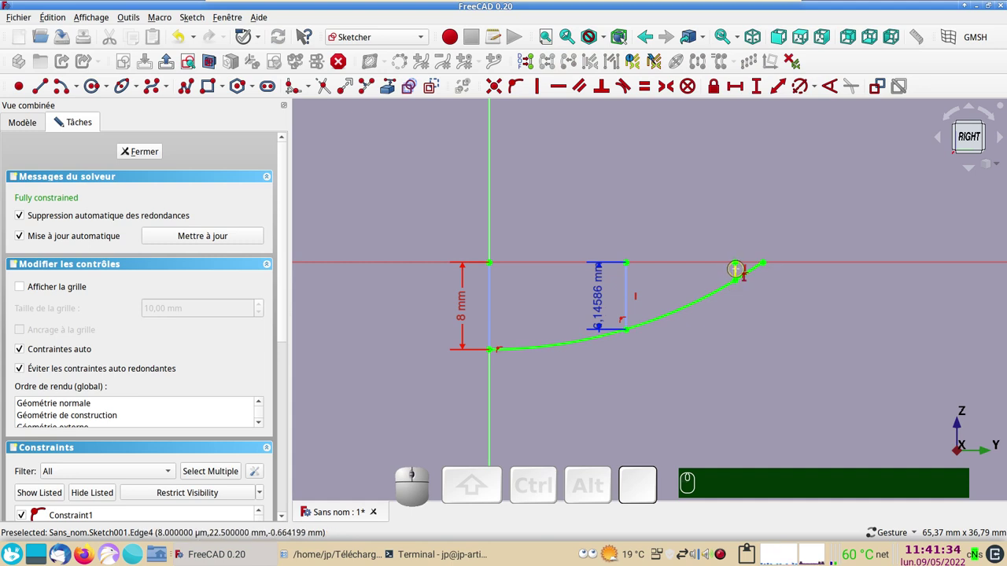
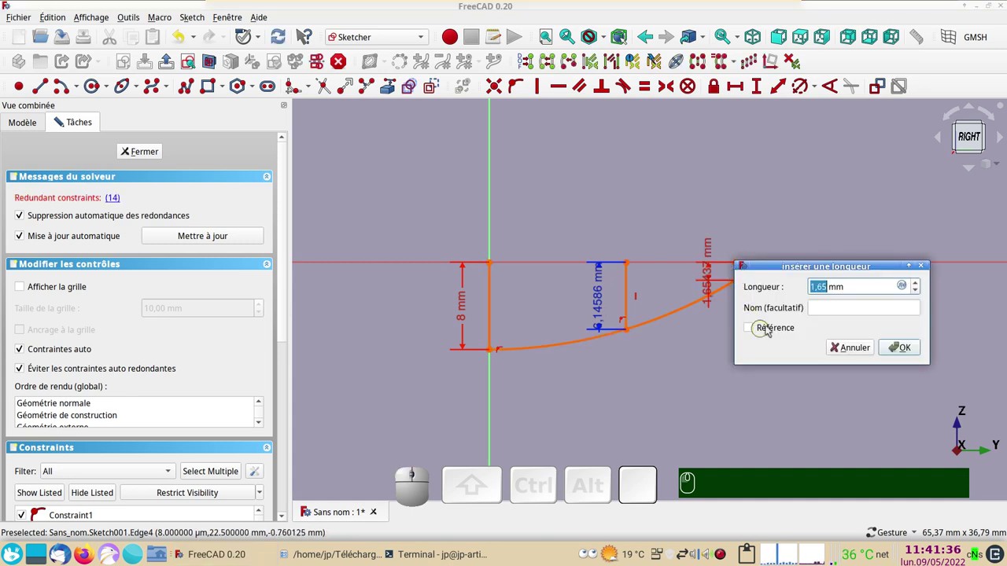
{"action": "left_click", "coordinate": [756, 330]}
{"action": "left_click", "coordinate": [902, 350]}
Move the 6.14586 mm and 1.65437 mm dimension labels above the axis.
{"action": "left_click_drag", "start_coordinate": [720, 402], "coordinate": [648, 390]}
{"action": "scroll", "scroll_direction": "up", "scroll_amount": 3}
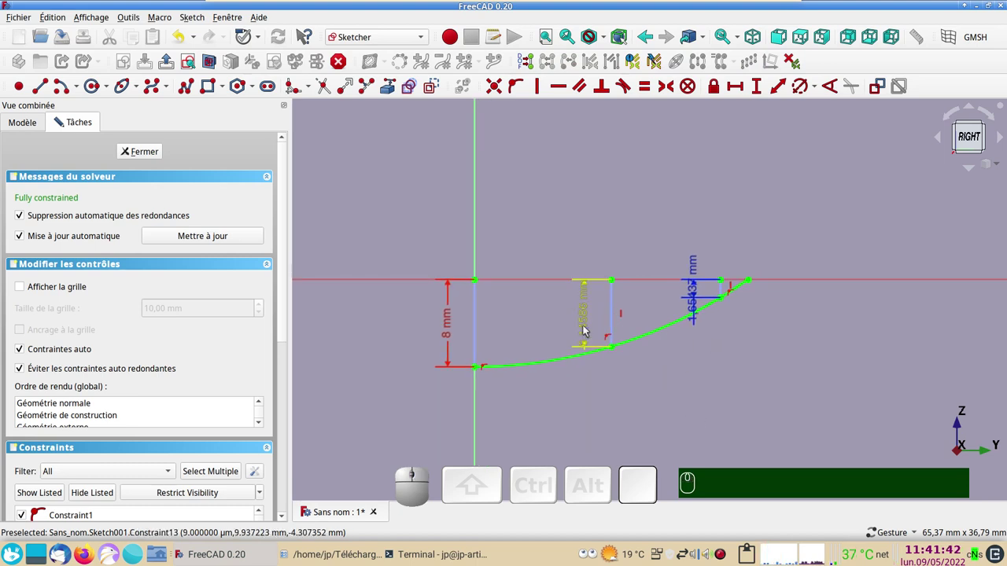
{"action": "left_click_drag", "start_coordinate": [588, 330], "coordinate": [683, 297]}
{"action": "left_click_drag", "start_coordinate": [699, 302], "coordinate": [731, 230]}
{"action": "left_click", "coordinate": [730, 230]}
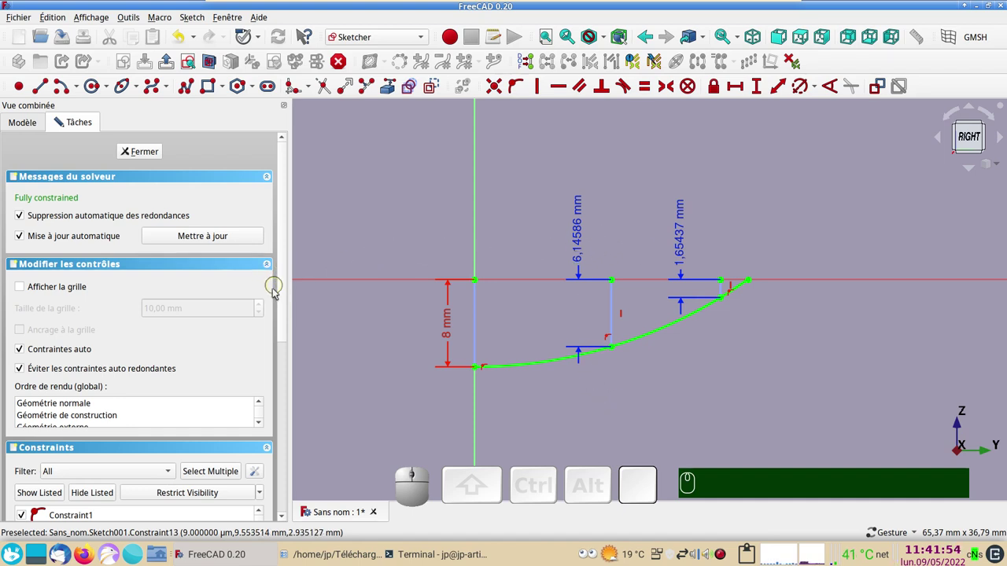
Copy Constraint13 (6,14586 mm) and Constraint14 (1,65437 mm) from the Constraints list to the clipboard.
{"action": "scroll", "scroll_direction": "down", "scroll_amount": 3}
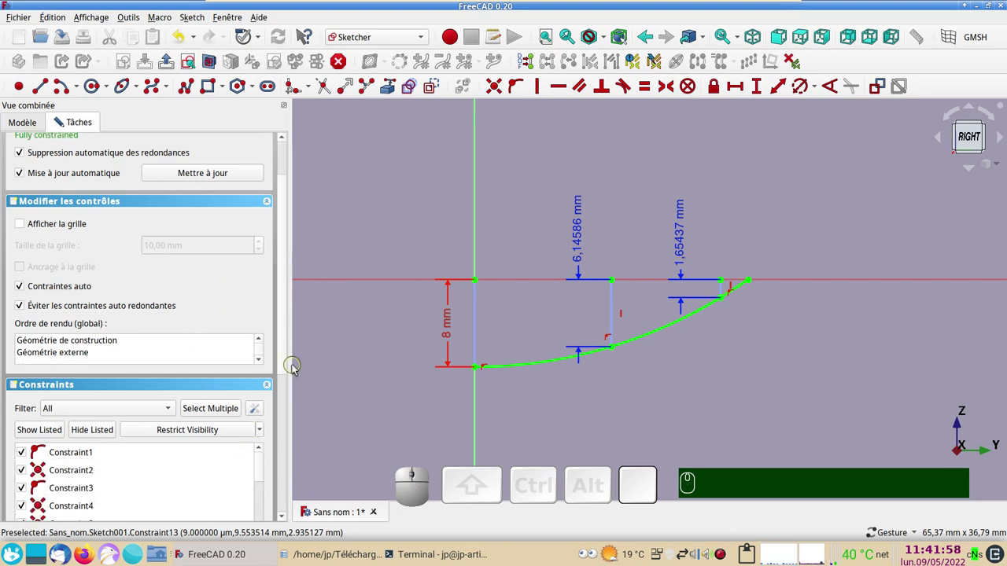
{"action": "left_click", "coordinate": [290, 372]}
{"action": "scroll", "scroll_direction": "down", "scroll_amount": 3}
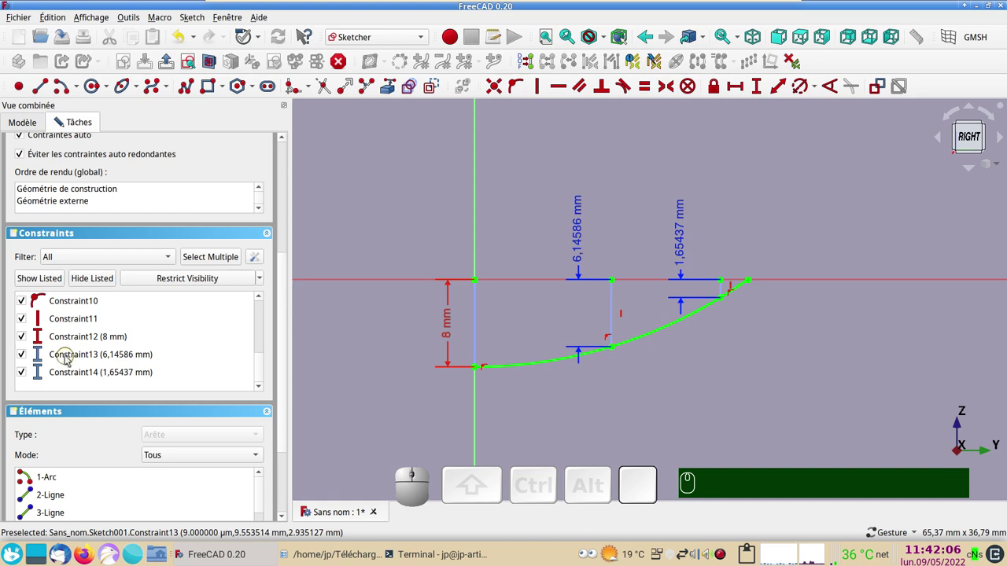
{"action": "left_click", "coordinate": [73, 359]}
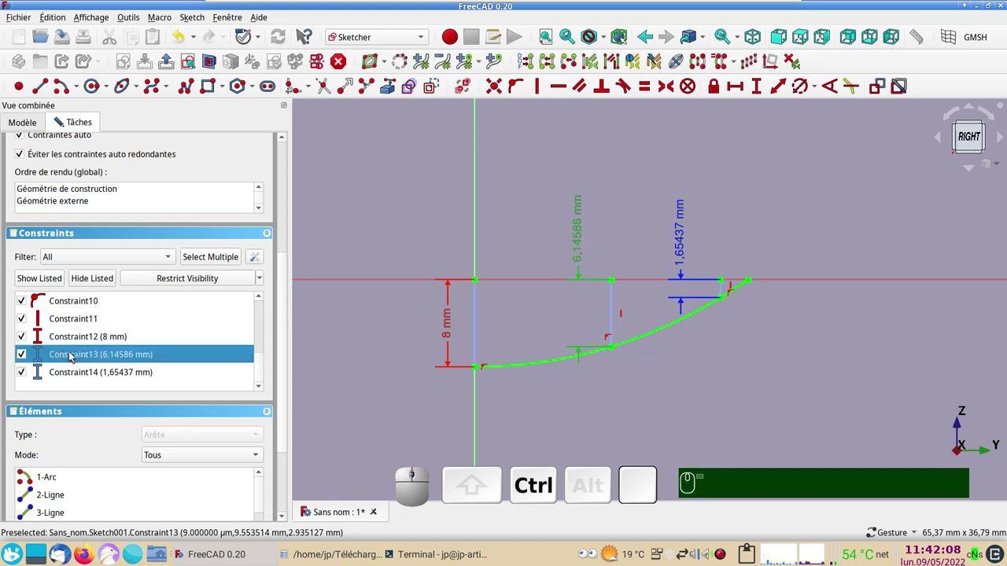
{"action": "key", "text": "ctrl+c"}
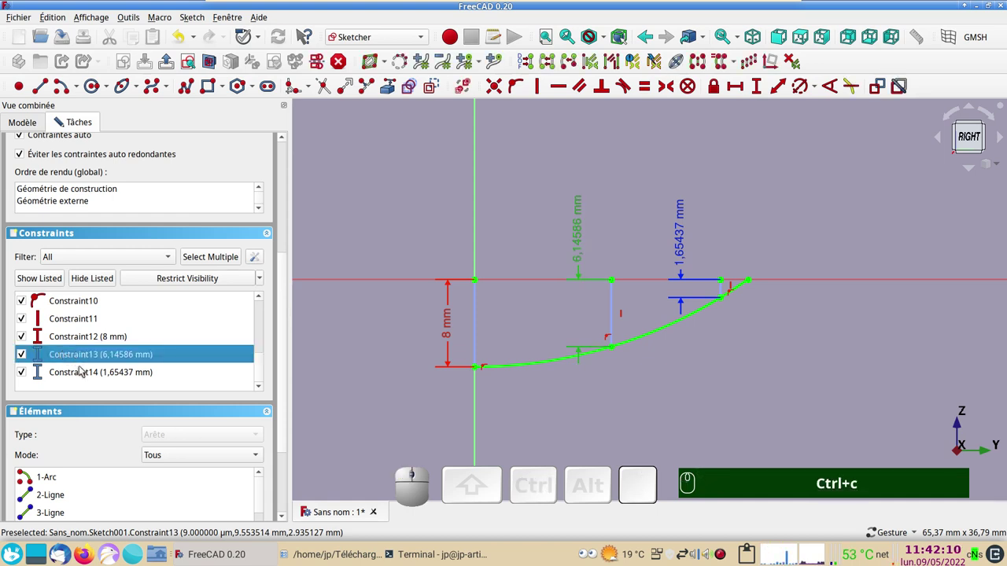
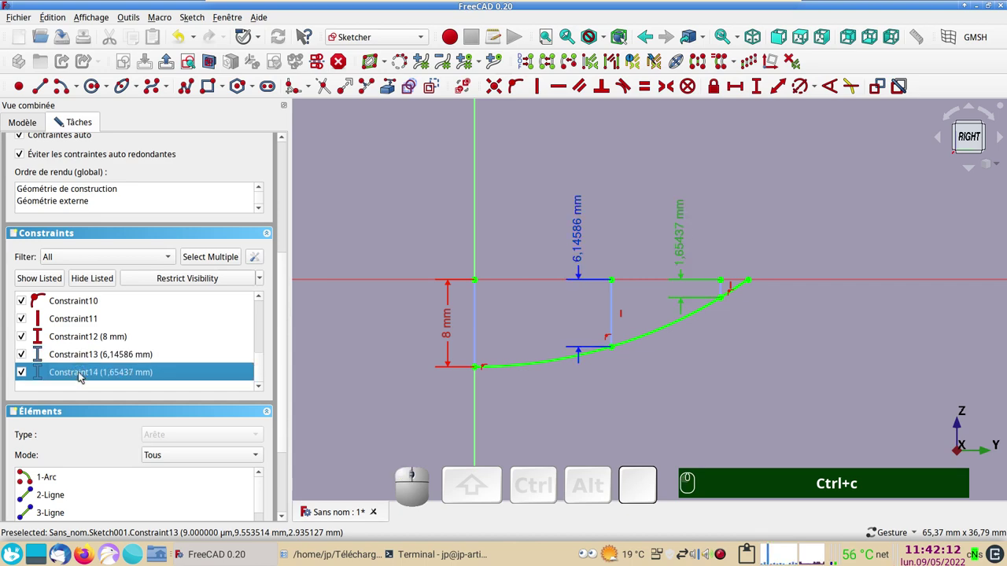
{"action": "key", "text": "ctrl+c"}
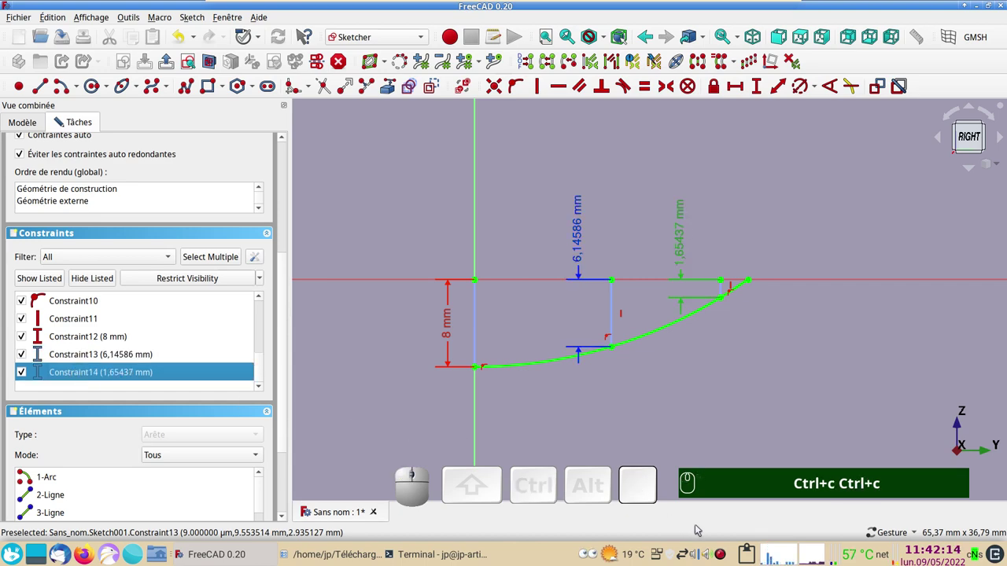
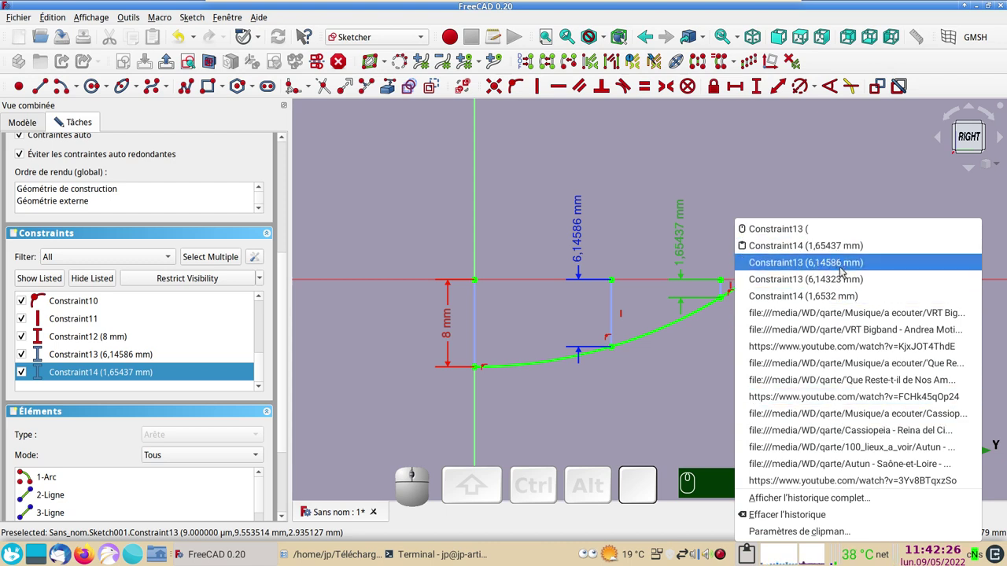
{"action": "left_click", "coordinate": [621, 175]}
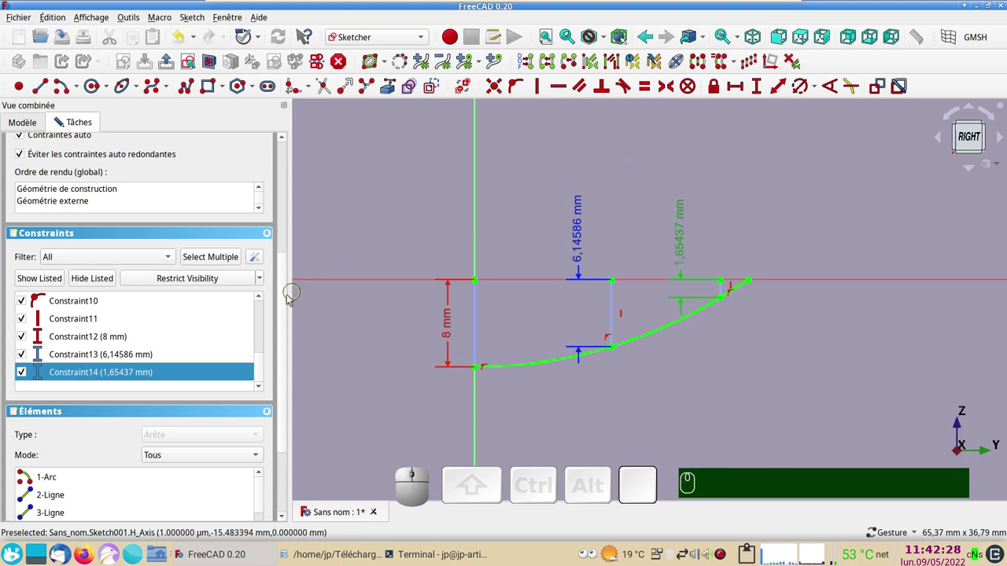
{"action": "left_click_drag", "start_coordinate": [289, 303], "coordinate": [164, 153]}
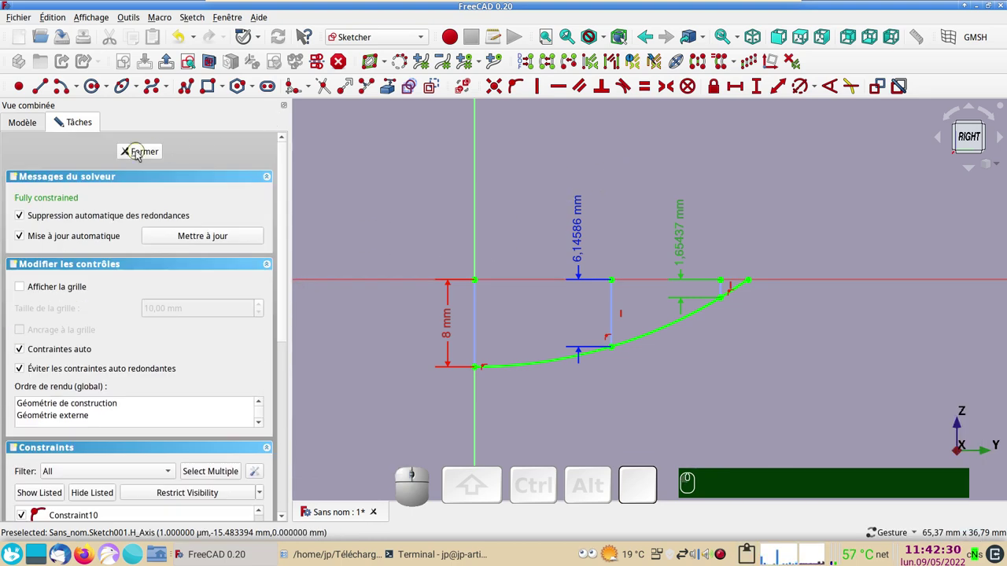
Finish editing the profile sketch and toggle visibility of the sketch and its clones in the tree.
{"action": "left_click", "coordinate": [141, 155]}
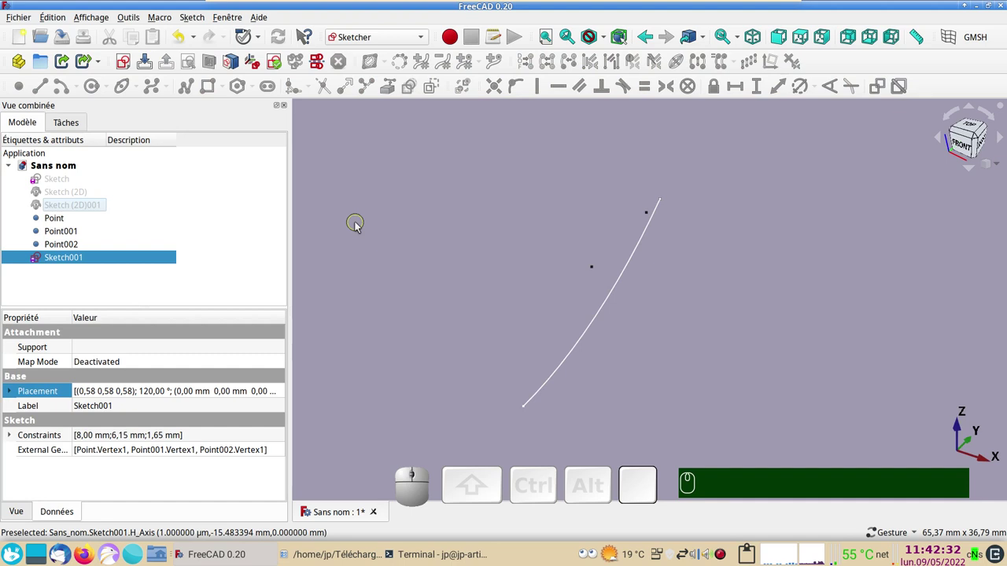
{"action": "left_click_drag", "start_coordinate": [749, 267], "coordinate": [253, 202]}
{"action": "left_click", "coordinate": [86, 182]}
{"action": "key", "text": "space"}
{"action": "key", "text": "space"}
{"action": "left_click", "coordinate": [88, 192]}
{"action": "key", "text": "space"}
{"action": "left_click", "coordinate": [87, 203]}
{"action": "key", "text": "space"}
{"action": "left_click_drag", "start_coordinate": [799, 428], "coordinate": [778, 240]}
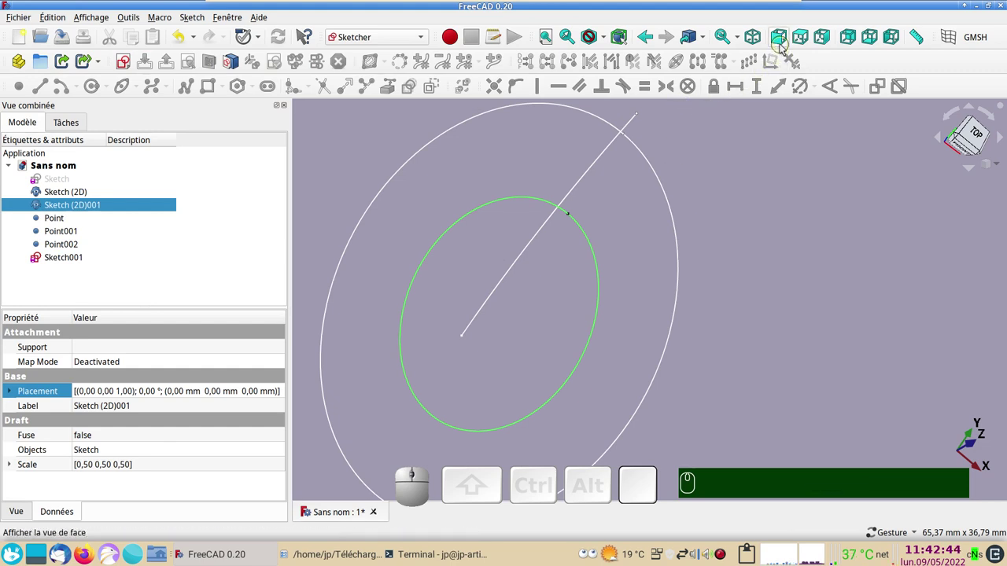
View the profile and clones from the side and select the 90% scaled clone Sketch (2D).
{"action": "left_click", "coordinate": [830, 40]}
{"action": "key", "text": "KP_3"}
{"action": "left_click_drag", "start_coordinate": [603, 295], "coordinate": [616, 202]}
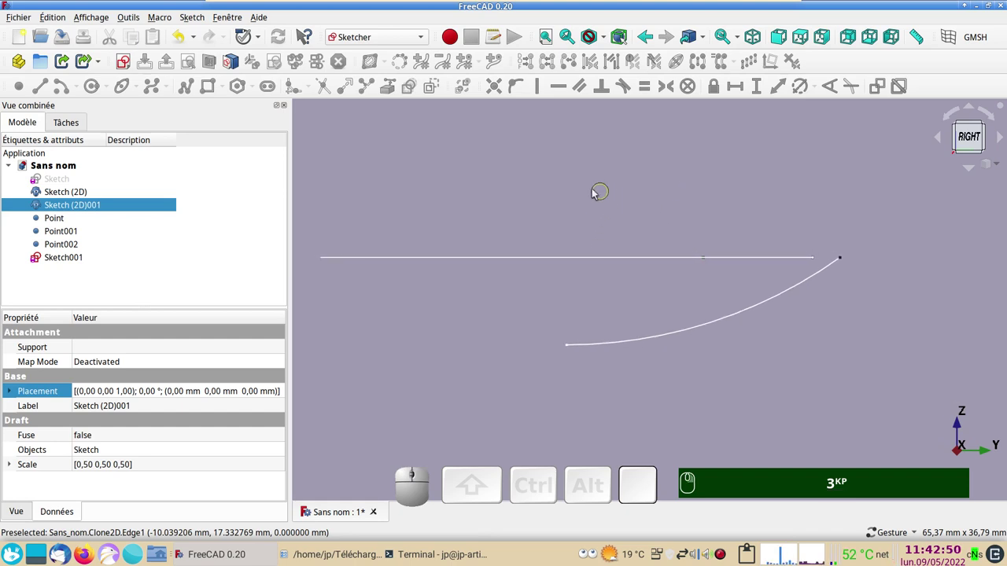
{"action": "left_click", "coordinate": [64, 195]}
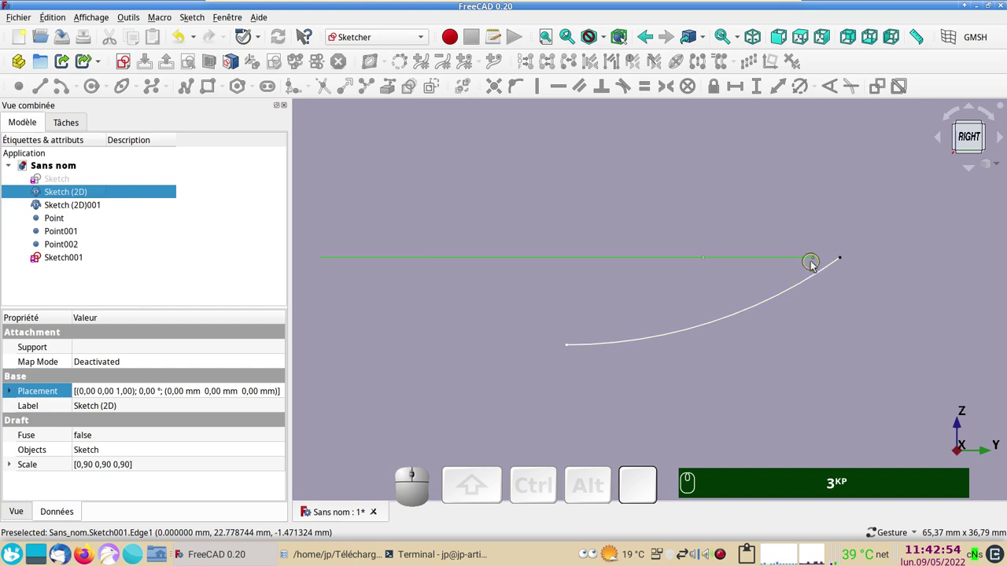
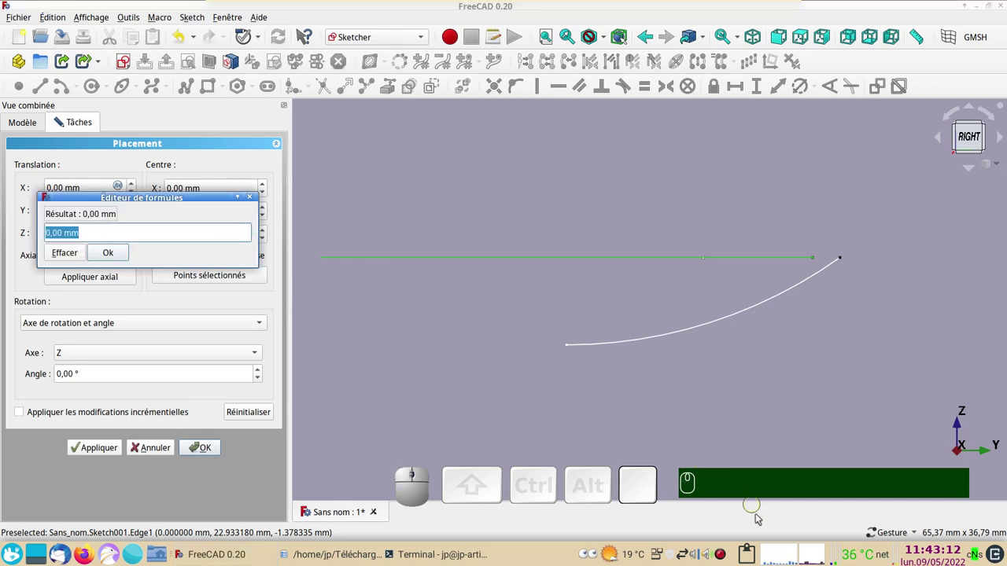
Set the clone's Z placement to -1,65437 mm via the formula editor using the copied Constraint14 value.
{"action": "left_click", "coordinate": [750, 555]}
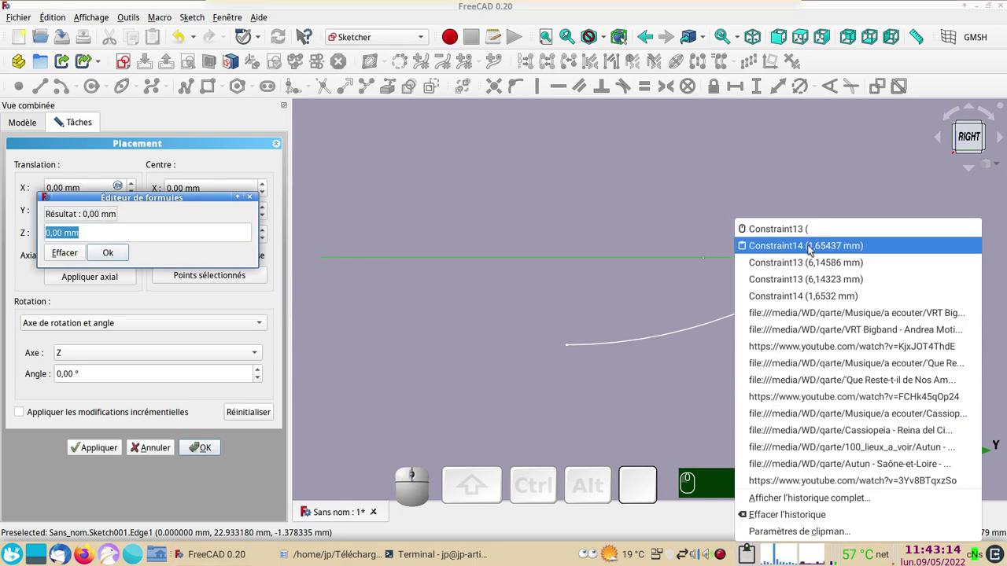
{"action": "left_click", "coordinate": [826, 254]}
{"action": "key", "text": "ctrl+v"}
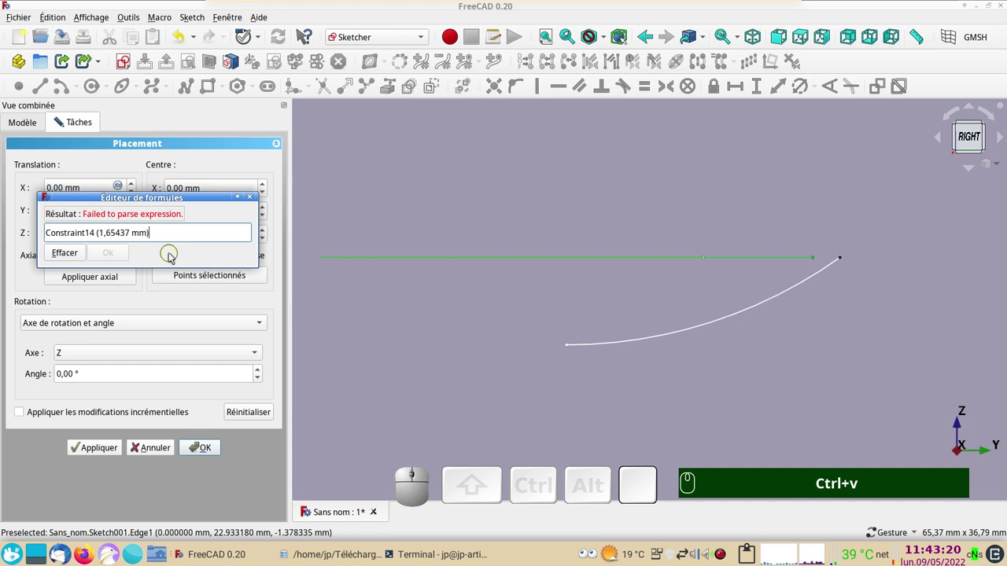
{"action": "key", "text": "BackSpace"}
{"action": "key", "text": "BackSpace"}
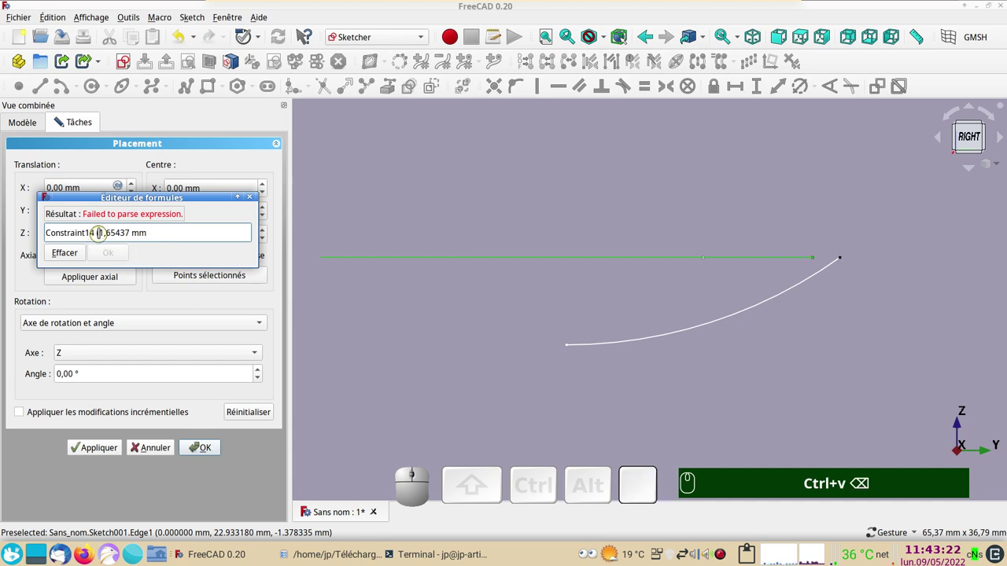
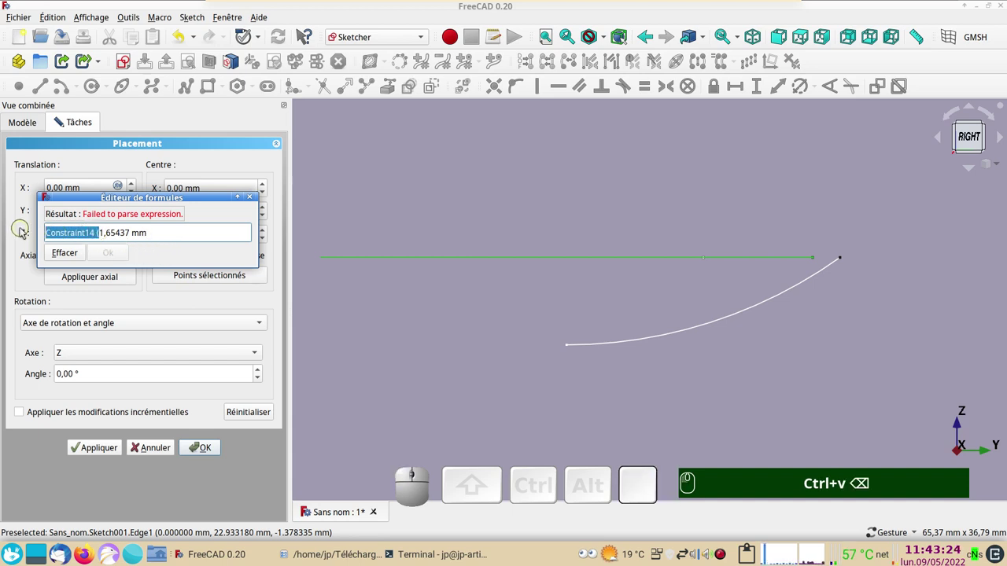
{"action": "key", "text": "-"}
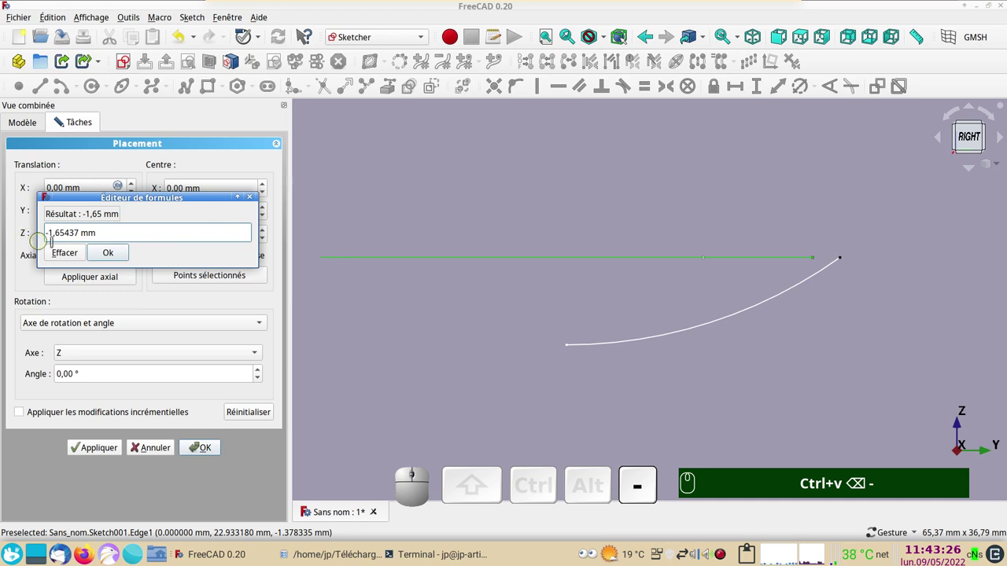
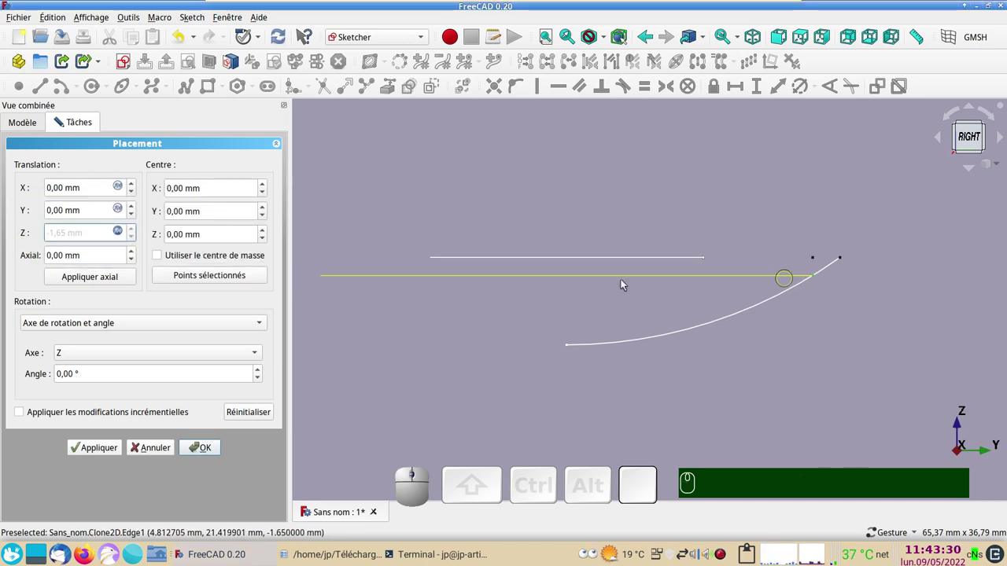
{"action": "left_click", "coordinate": [210, 450]}
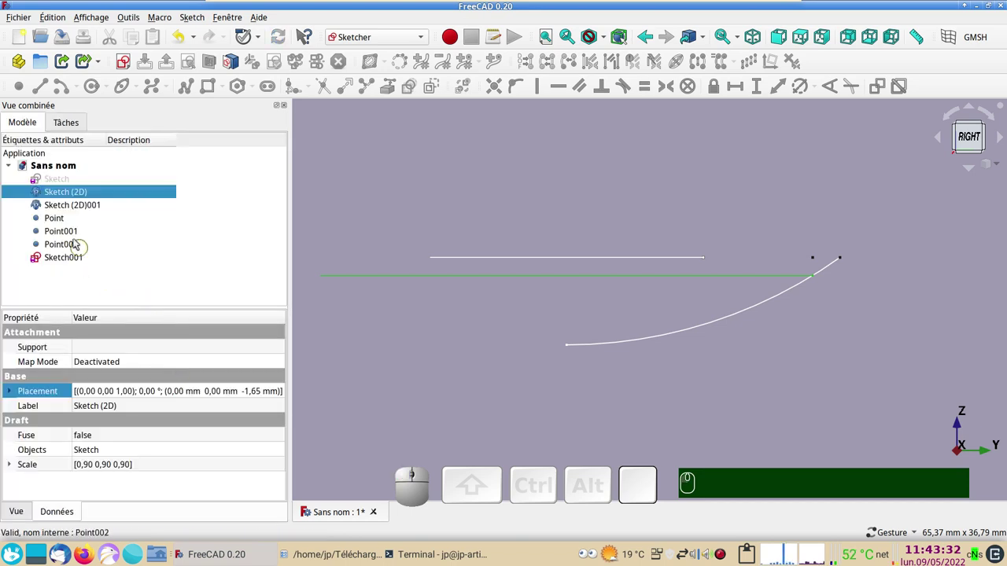
Set the half-size clone Sketch (2D)001's Z placement to -6,14586 mm using the copied Constraint13 value.
{"action": "left_click", "coordinate": [84, 206]}
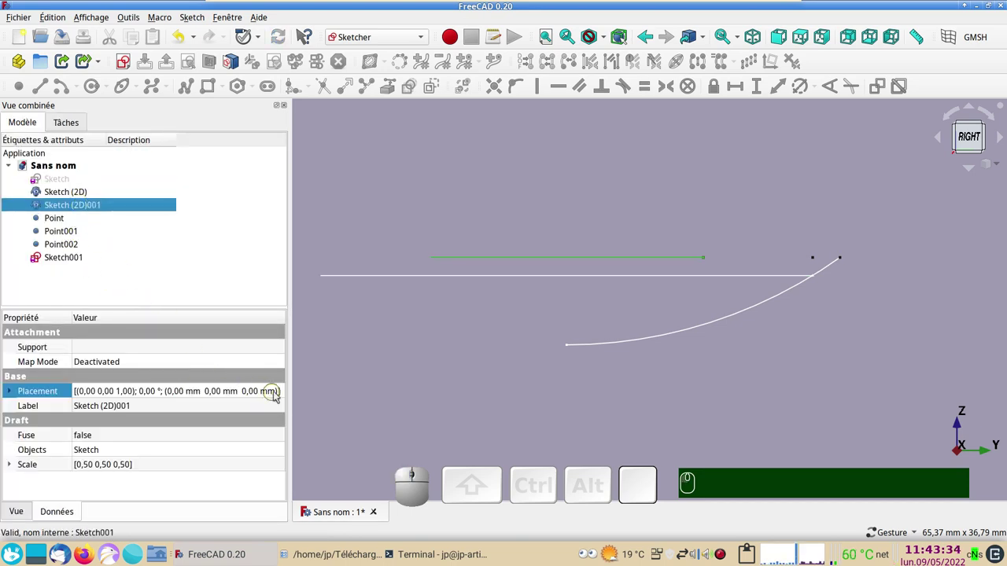
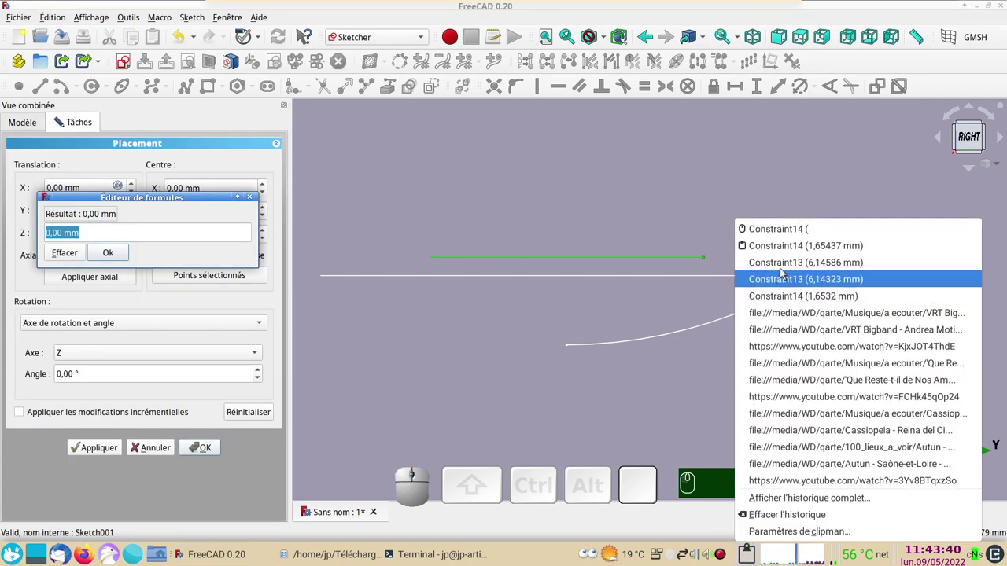
{"action": "left_click", "coordinate": [790, 269]}
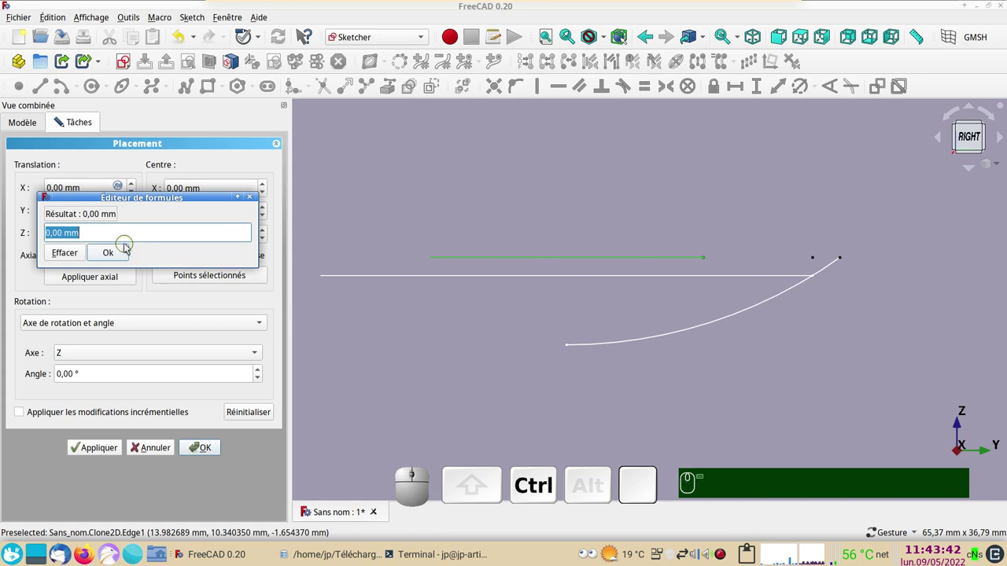
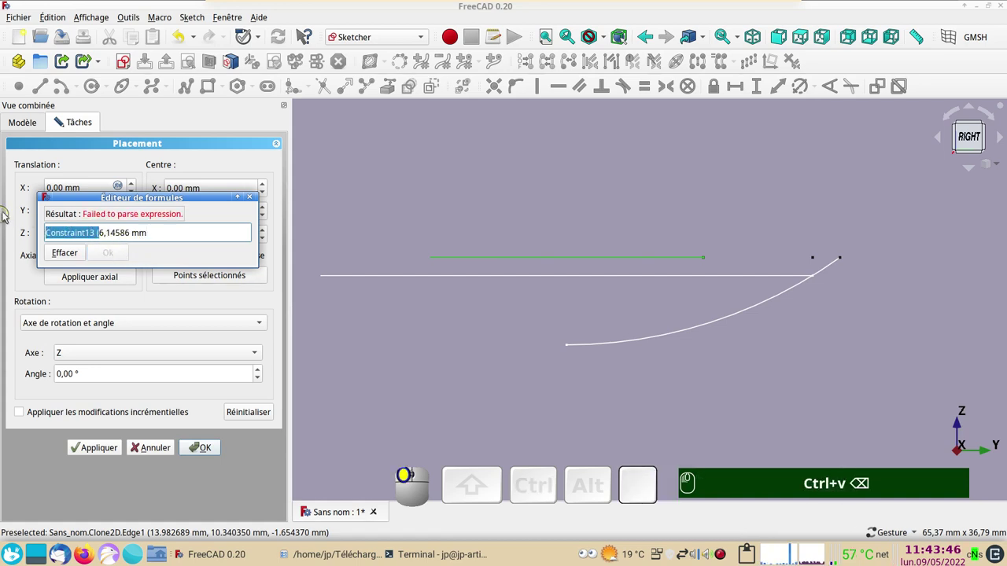
{"action": "key", "text": "-"}
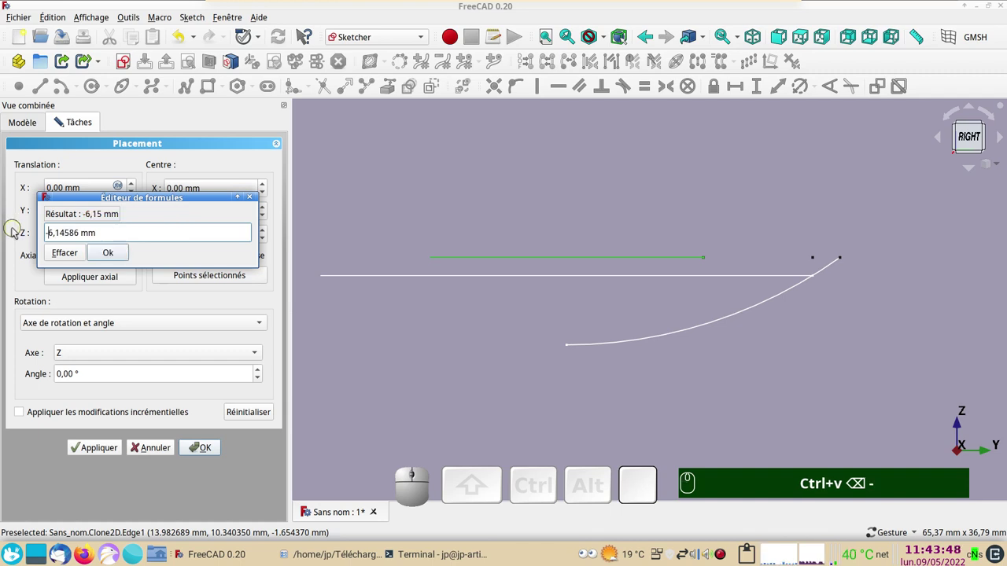
{"action": "key", "text": "Return"}
{"action": "key", "text": "Return"}
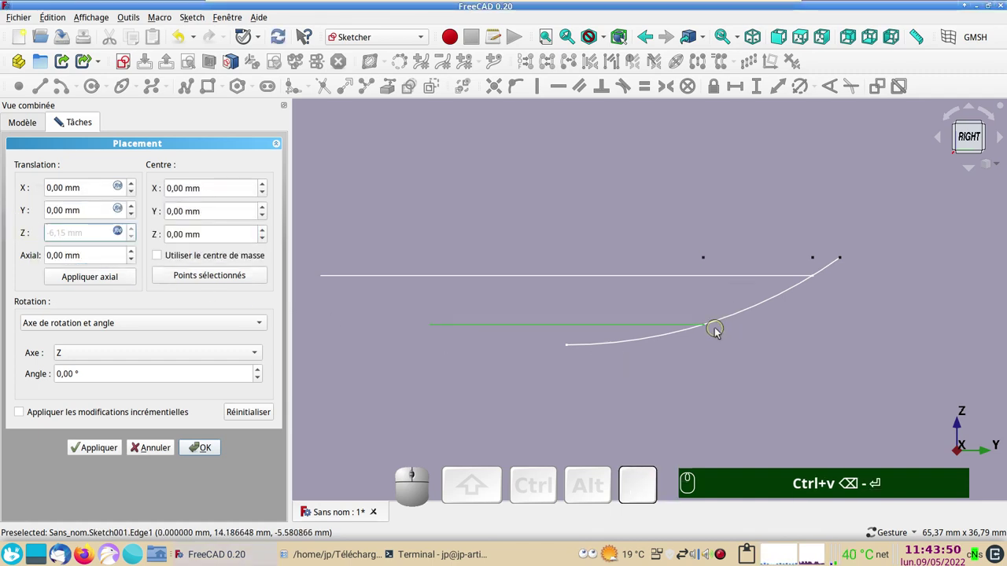
{"action": "left_click", "coordinate": [207, 452]}
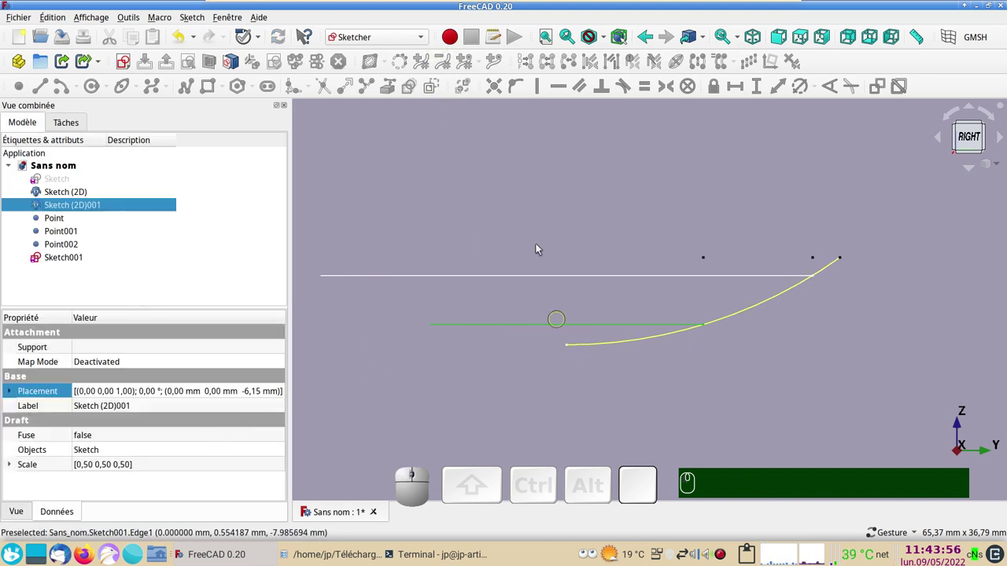
{"action": "left_click", "coordinate": [424, 39]}
Create the apex Draft point at Z -8 mm and show the hidden original Sketch again.
{"action": "left_click", "coordinate": [391, 73]}
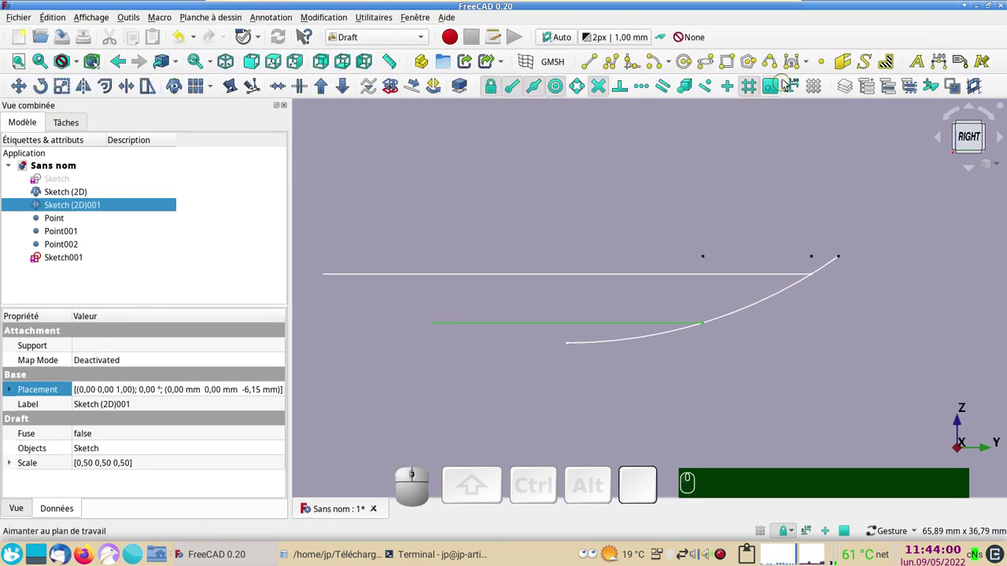
{"action": "left_click", "coordinate": [825, 67]}
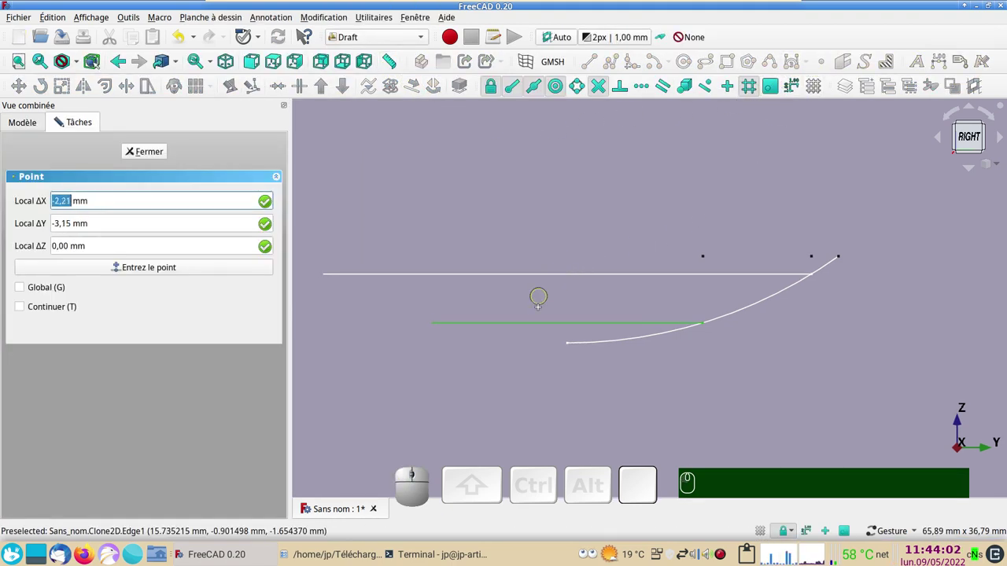
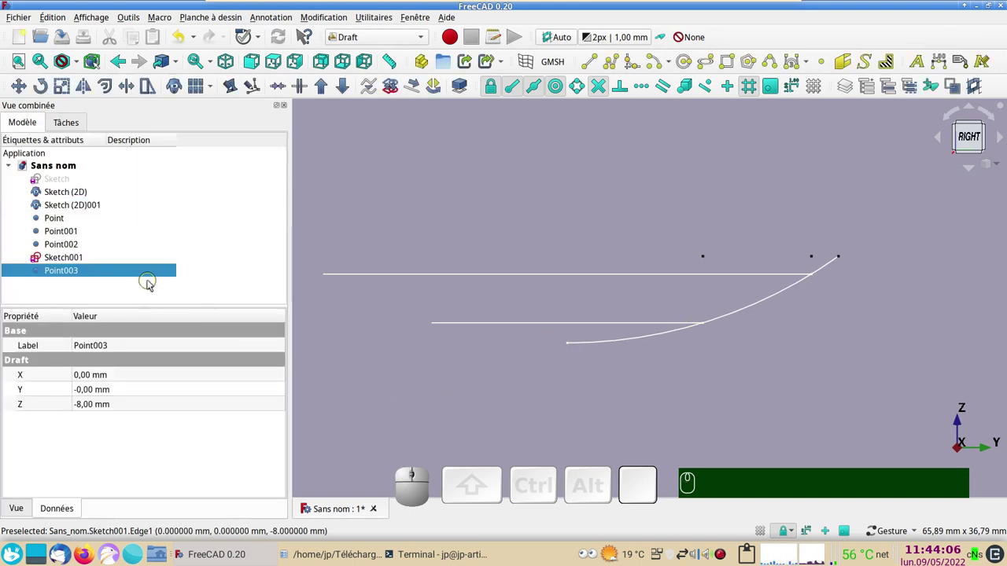
{"action": "left_click", "coordinate": [79, 178]}
{"action": "key", "text": "space"}
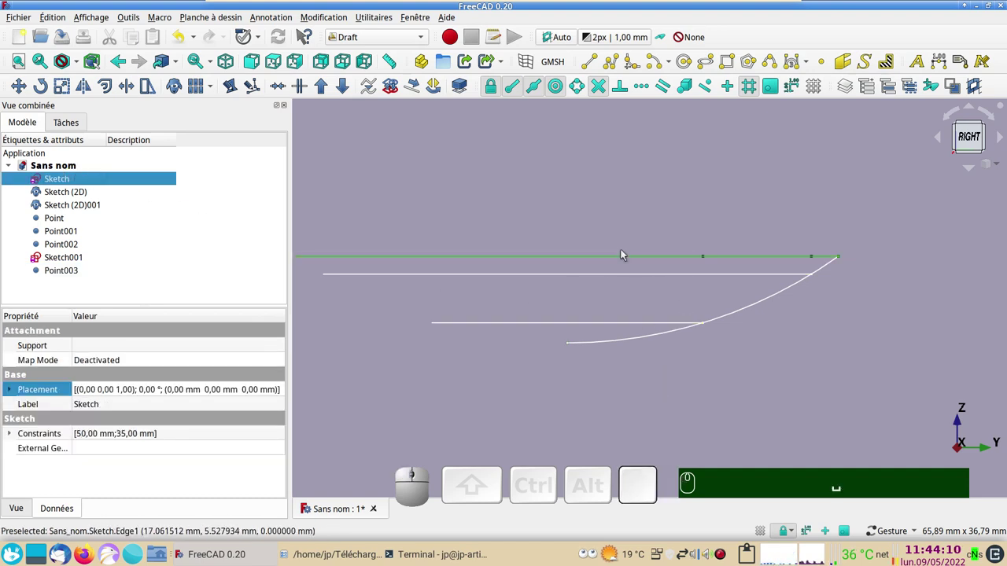
Orbit to see the three profiles in 3D and switch to the Part workbench.
{"action": "left_click_drag", "start_coordinate": [691, 390], "coordinate": [636, 367]}
{"action": "left_click", "coordinate": [644, 375]}
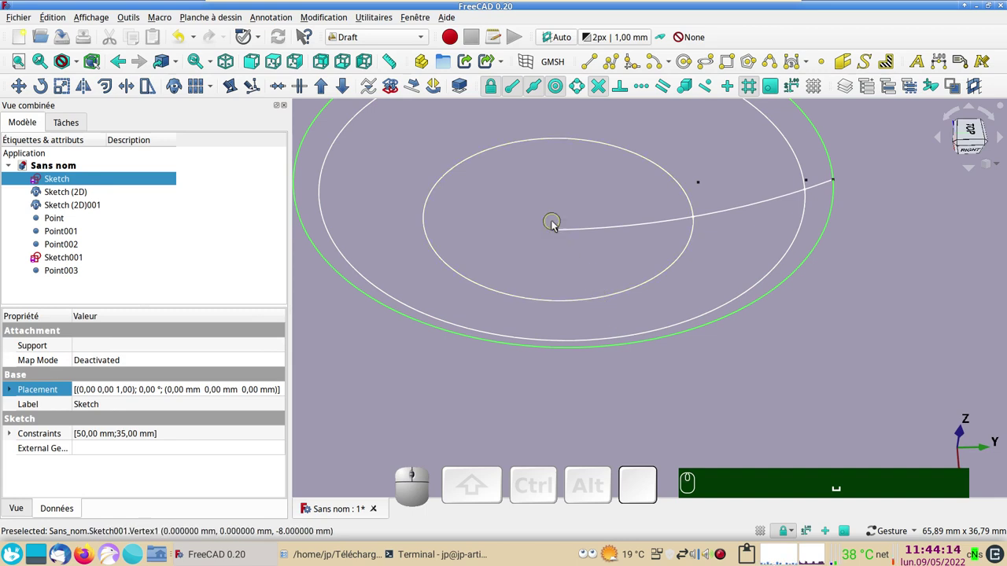
{"action": "left_click", "coordinate": [429, 38]}
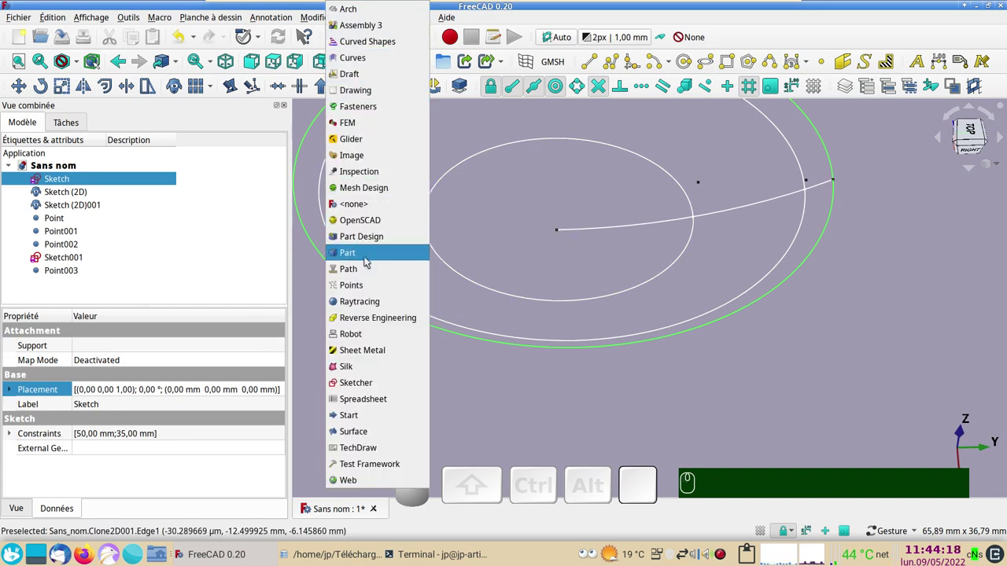
{"action": "left_click", "coordinate": [364, 255]}
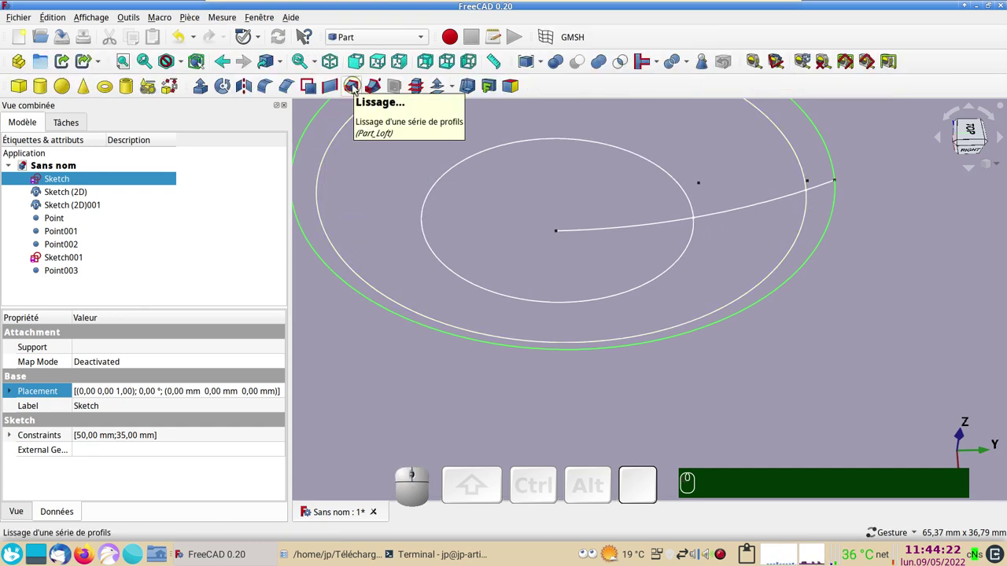
Add Sketch (2D), Sketch (2D)001 and Point003 to the Loft's selected profiles after Sketch.
{"action": "left_click", "coordinate": [358, 89]}
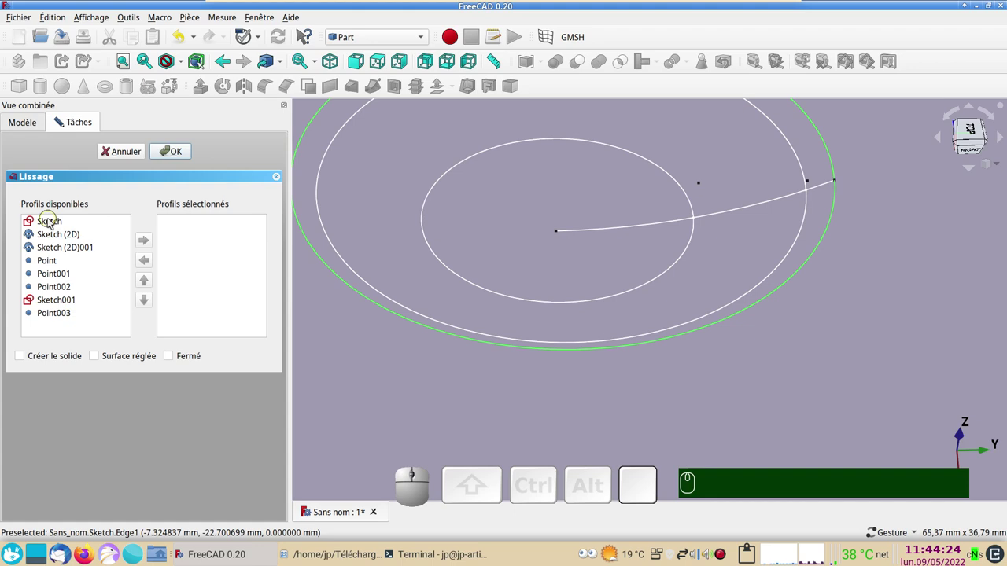
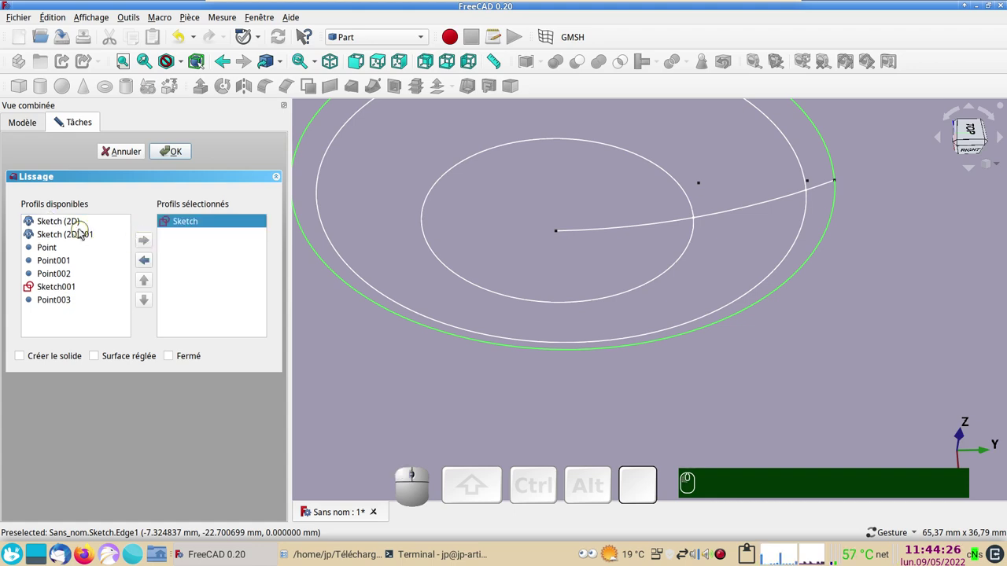
{"action": "left_click", "coordinate": [70, 225]}
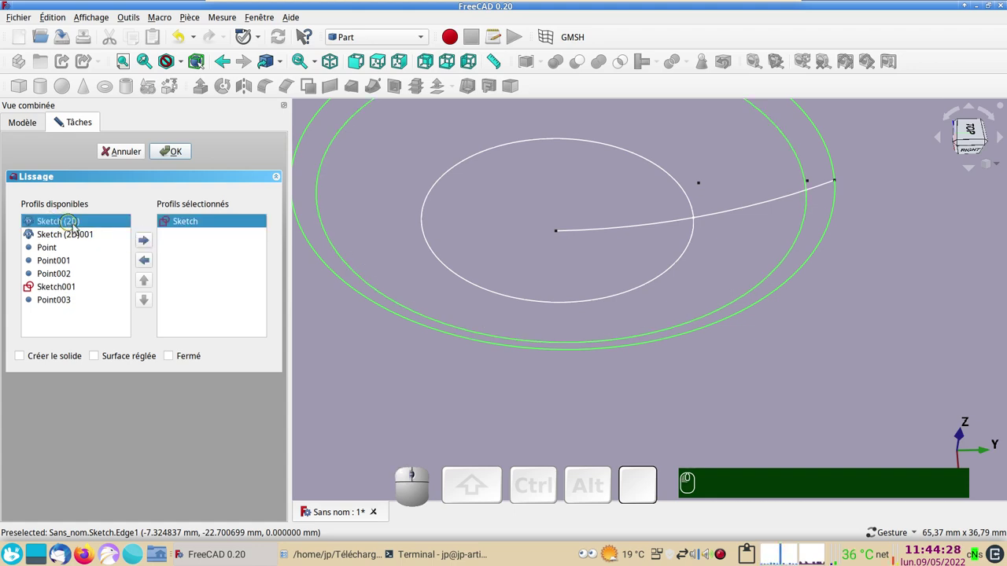
{"action": "left_click", "coordinate": [151, 242]}
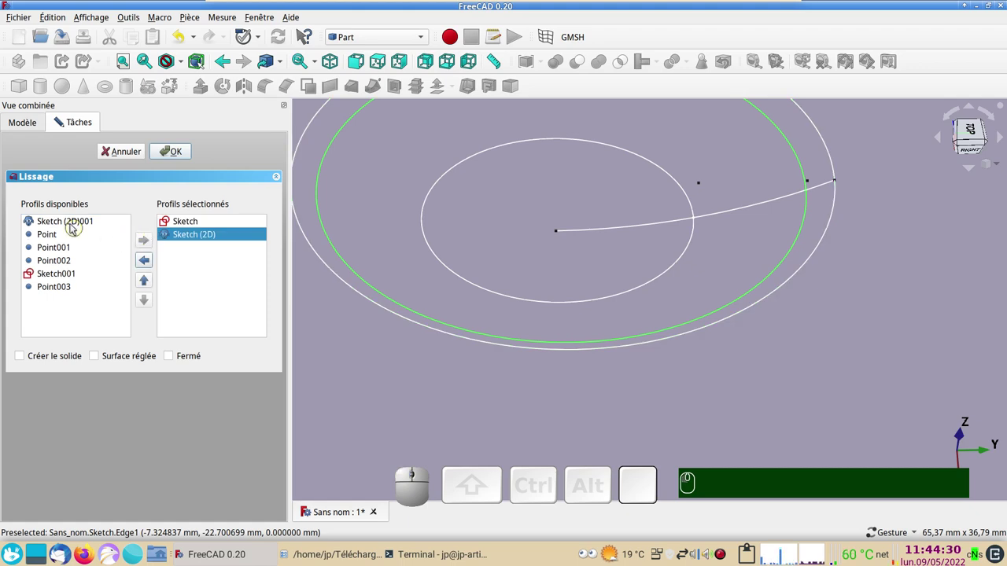
{"action": "left_click", "coordinate": [74, 227]}
{"action": "left_click", "coordinate": [151, 241]}
{"action": "left_click", "coordinate": [54, 276]}
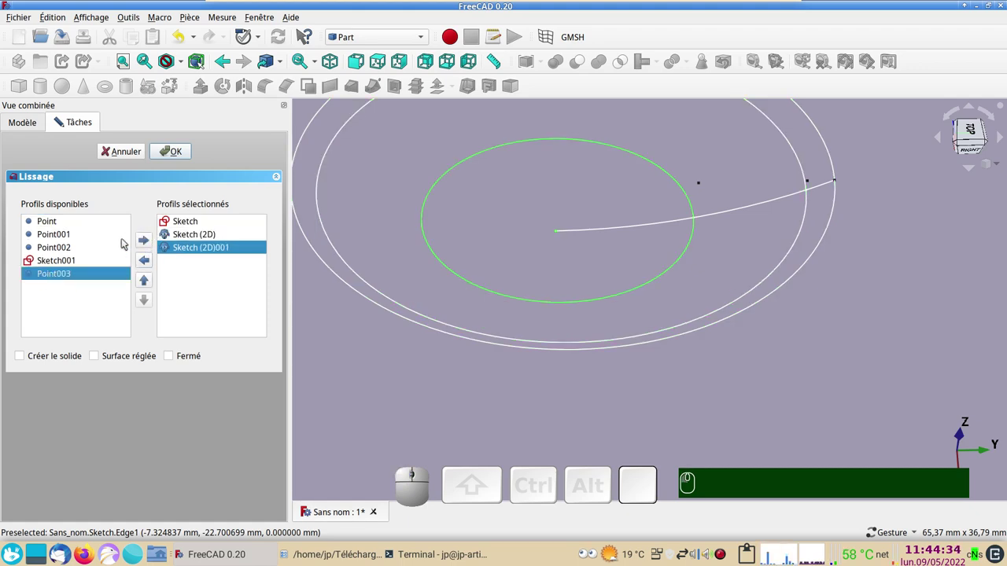
{"action": "left_click", "coordinate": [148, 239]}
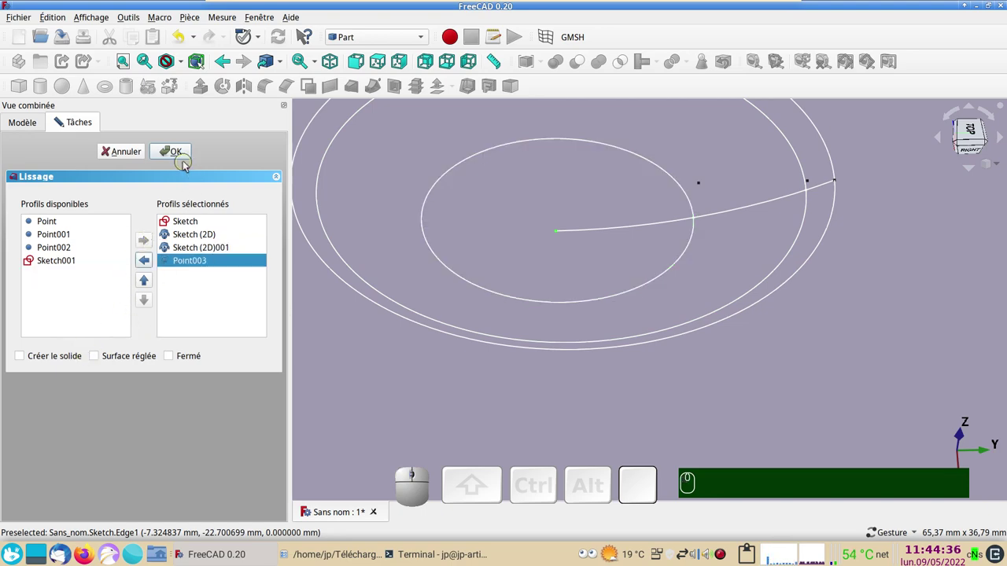
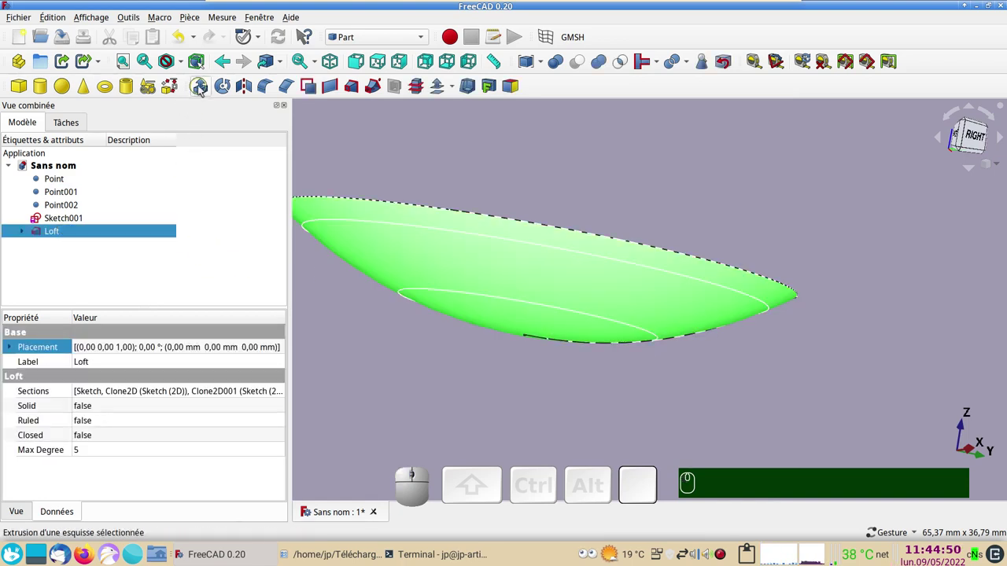
Extrude the Loft 1 mm with Create solid ticked, hitting the normal-direction error.
{"action": "left_click", "coordinate": [204, 90]}
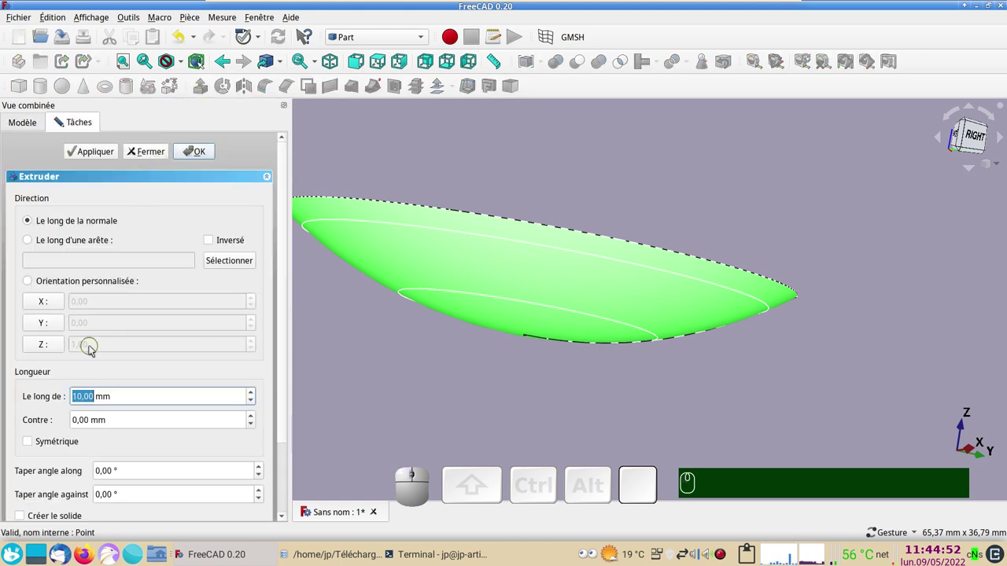
{"action": "key", "text": "KP_1"}
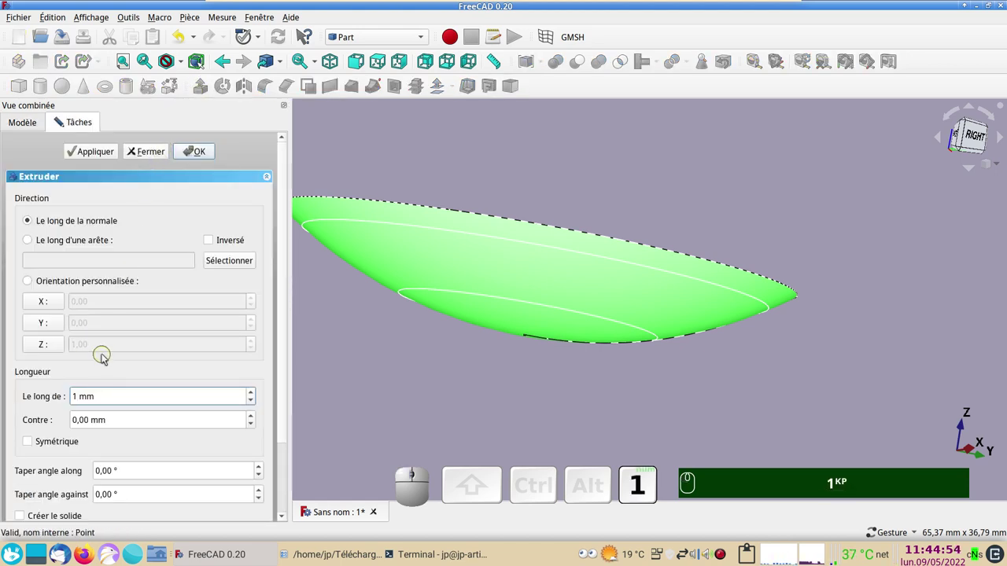
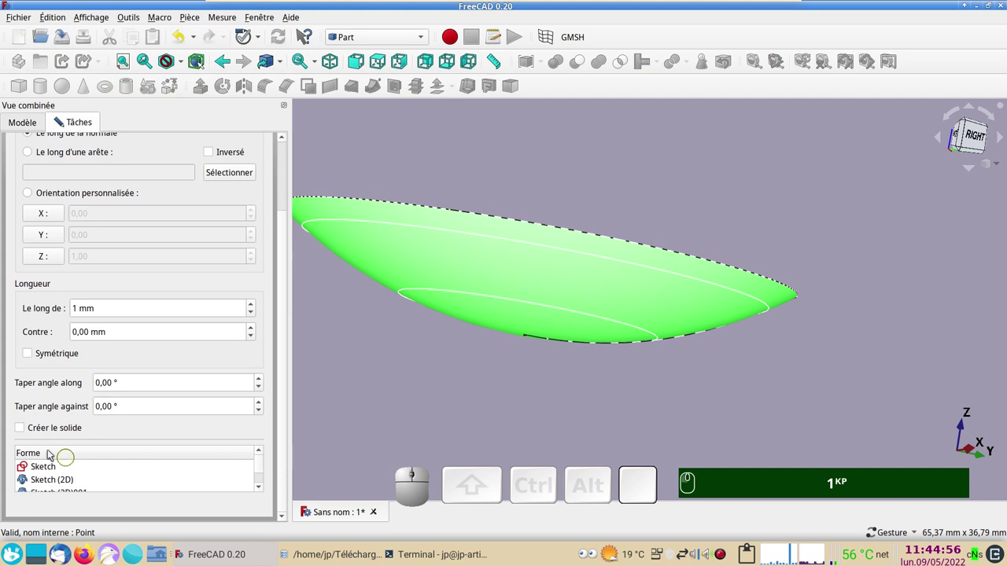
{"action": "left_click", "coordinate": [22, 429]}
{"action": "left_click_drag", "start_coordinate": [291, 378], "coordinate": [285, 237]}
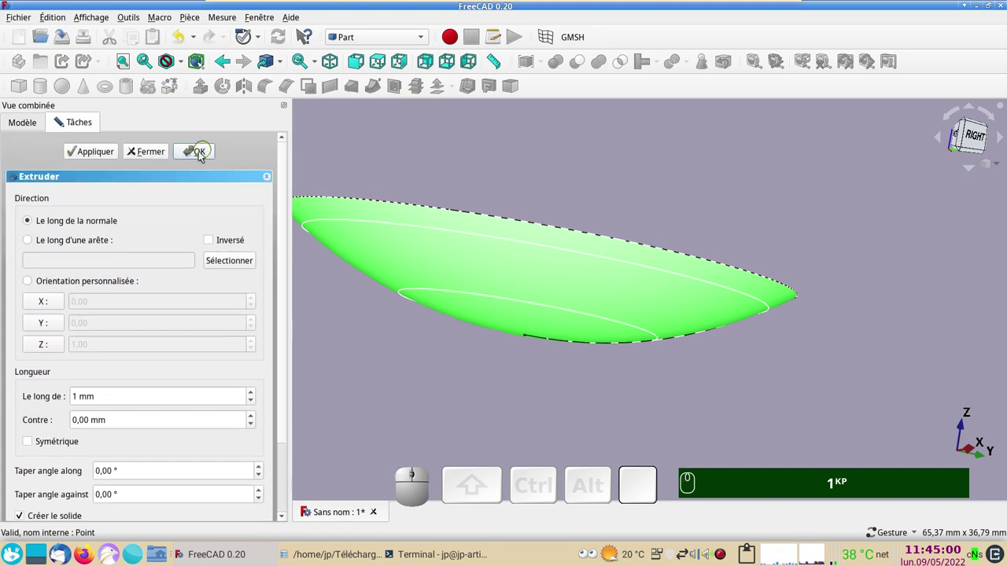
{"action": "left_click", "coordinate": [202, 158]}
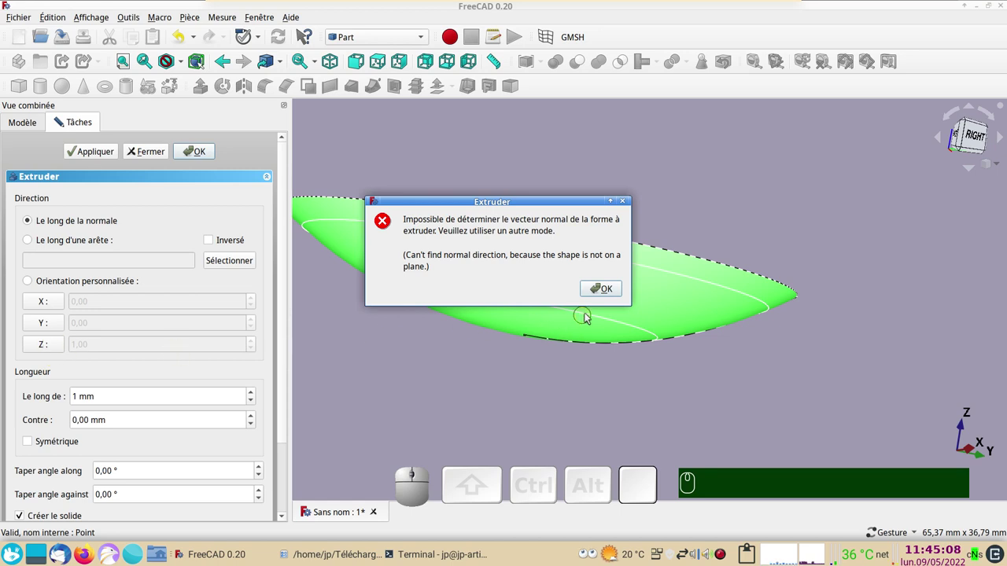
Dismiss the error and extrude along custom direction Z -1 instead, confirming the 1 mm solid.
{"action": "left_click", "coordinate": [604, 296]}
{"action": "left_click", "coordinate": [39, 348]}
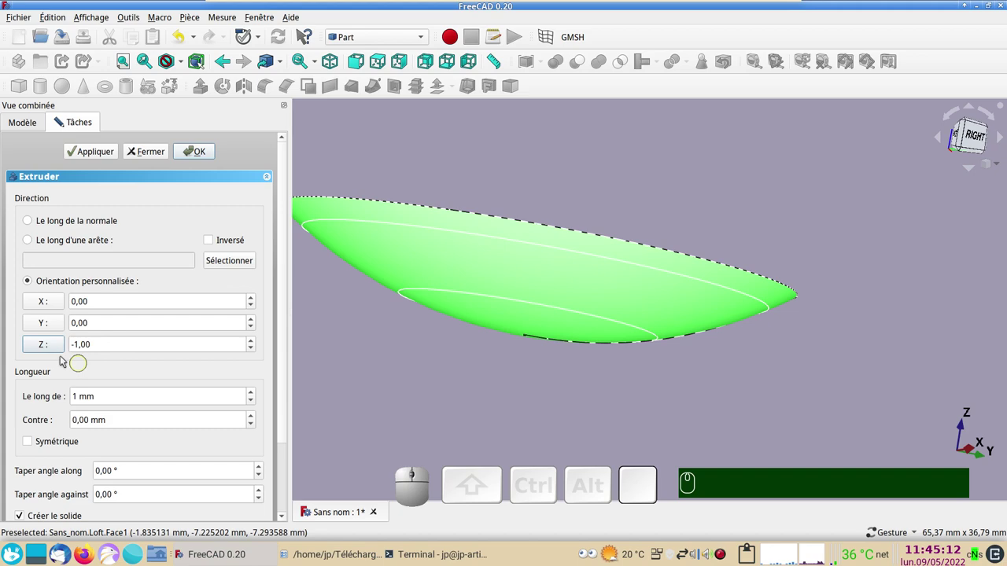
{"action": "left_click", "coordinate": [203, 158]}
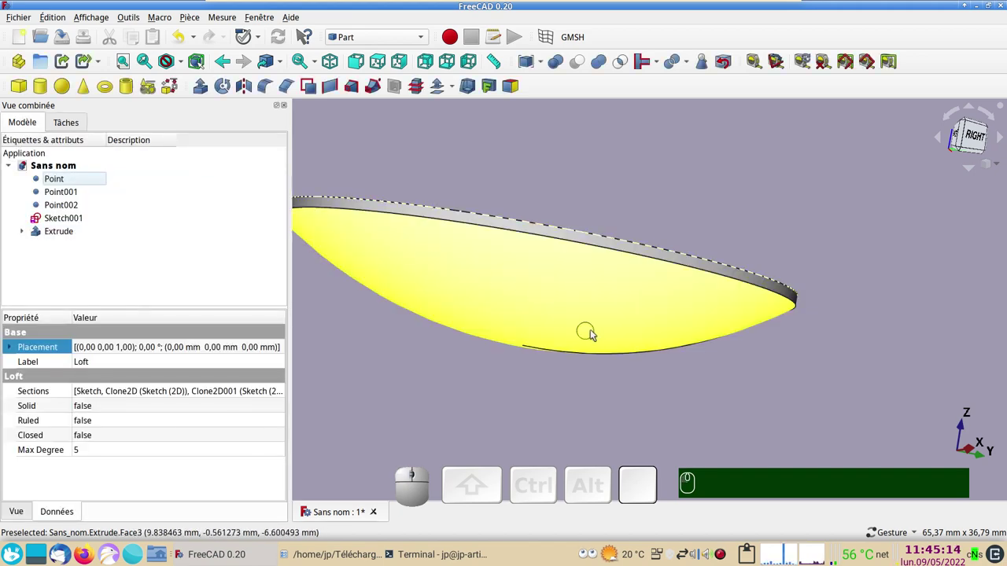
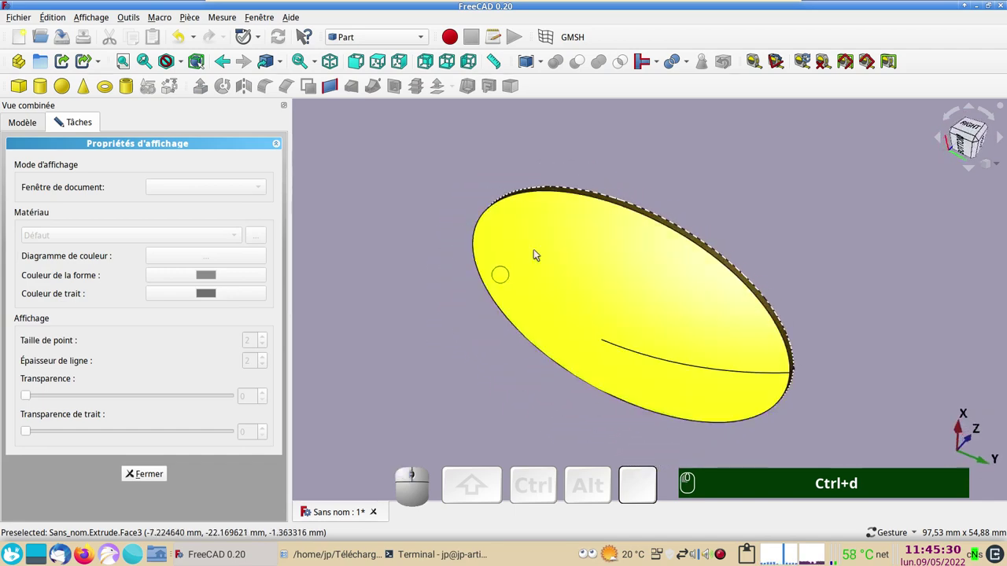
Orbit around the gold dish from side to top, then close the Display properties panel.
{"action": "left_click_drag", "start_coordinate": [593, 227], "coordinate": [461, 342]}
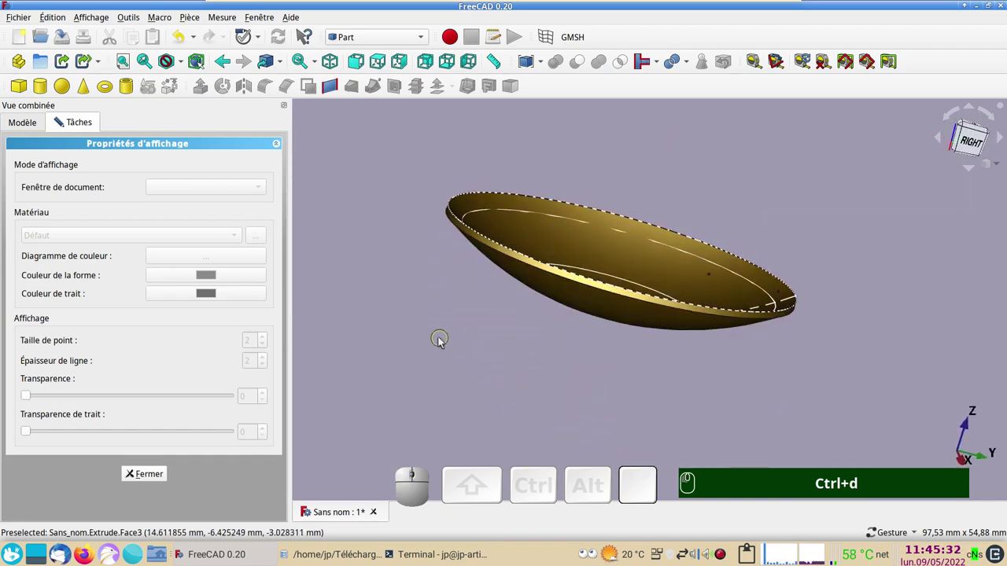
{"action": "left_click_drag", "start_coordinate": [407, 259], "coordinate": [775, 431]}
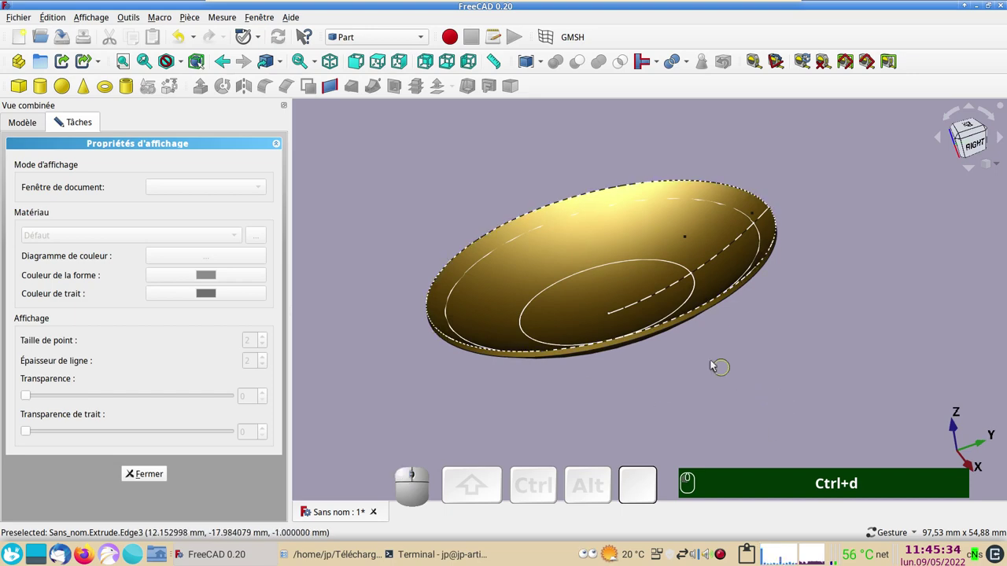
{"action": "left_click_drag", "start_coordinate": [709, 357], "coordinate": [709, 387]}
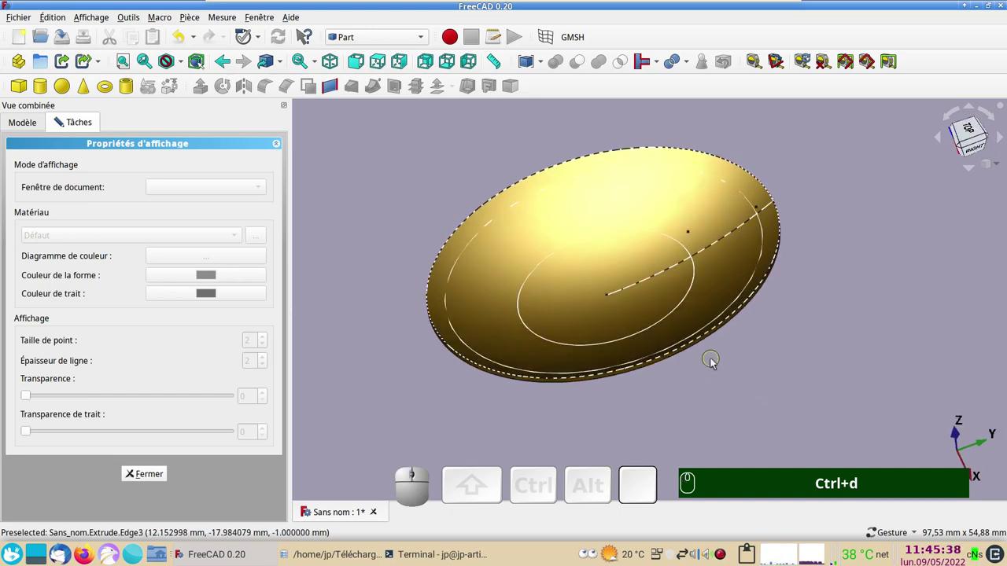
{"action": "left_click_drag", "start_coordinate": [732, 375], "coordinate": [621, 388]}
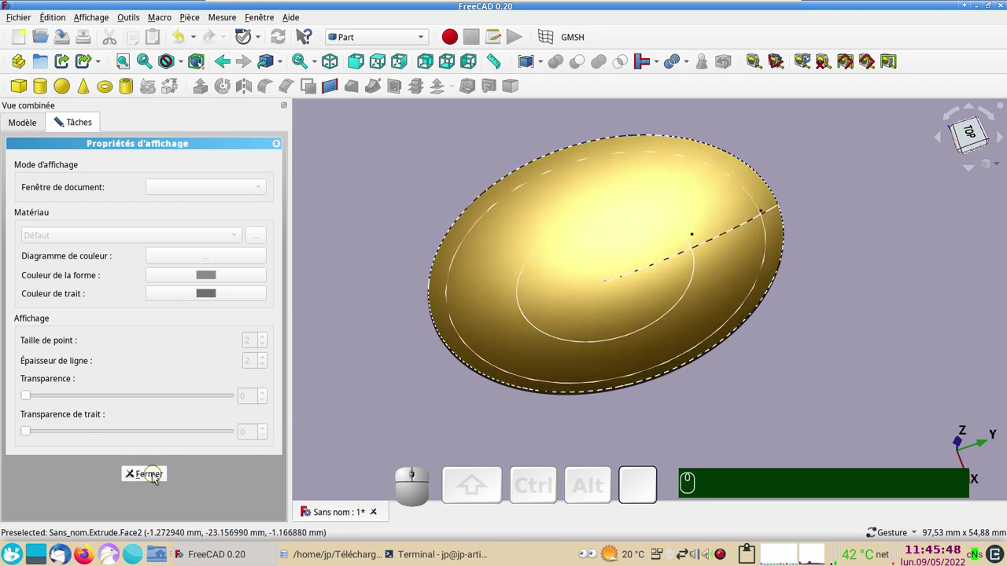
{"action": "left_click", "coordinate": [158, 478]}
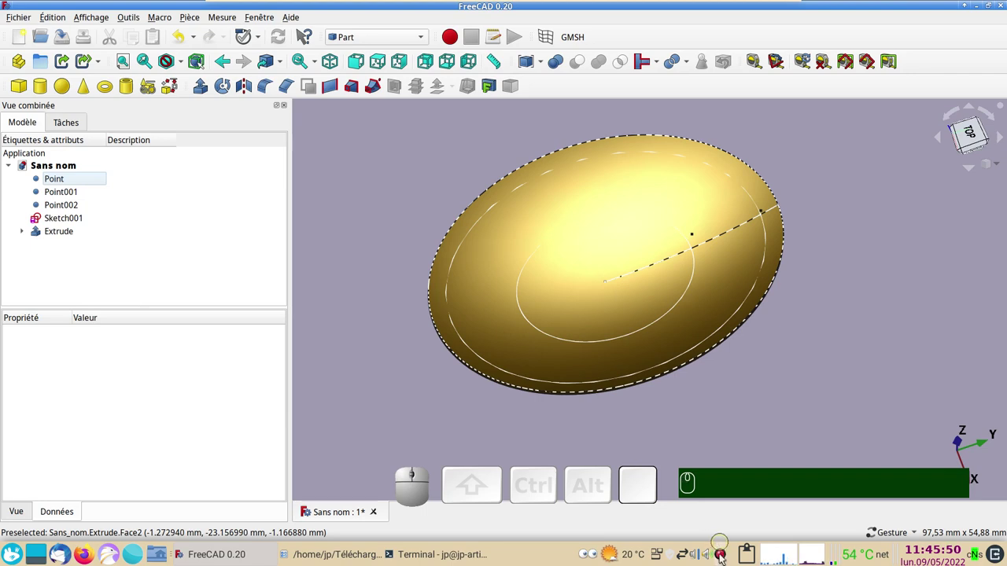